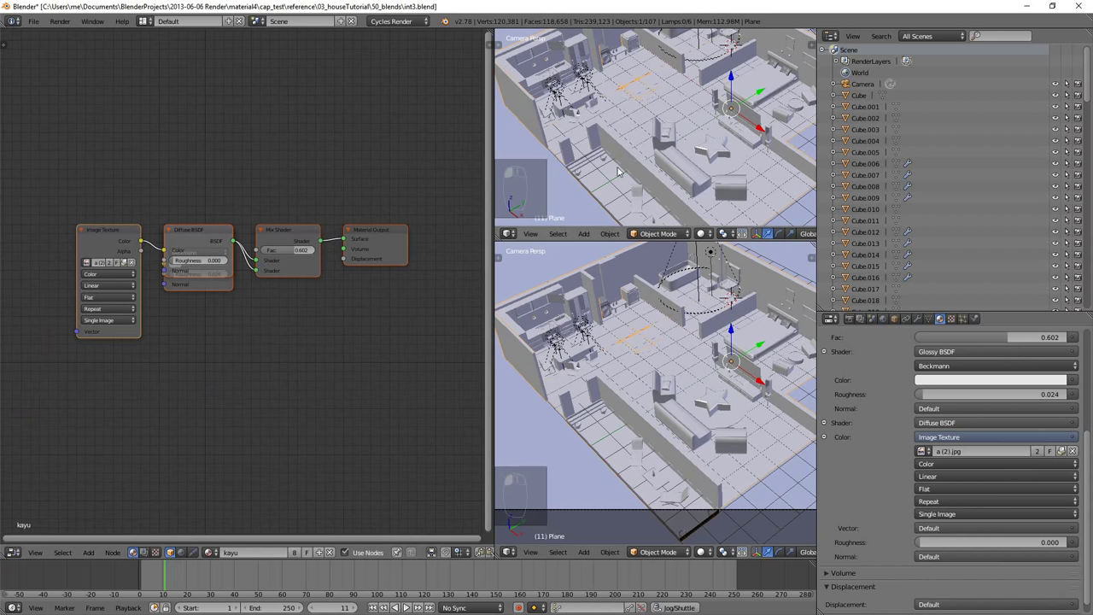
Step: Frame the int3_1 house scene and toggle the viewport to rendered shading for the spot lamp setup
{"action": "key", "text": "Home"}
{"action": "key", "text": "shift+z"}
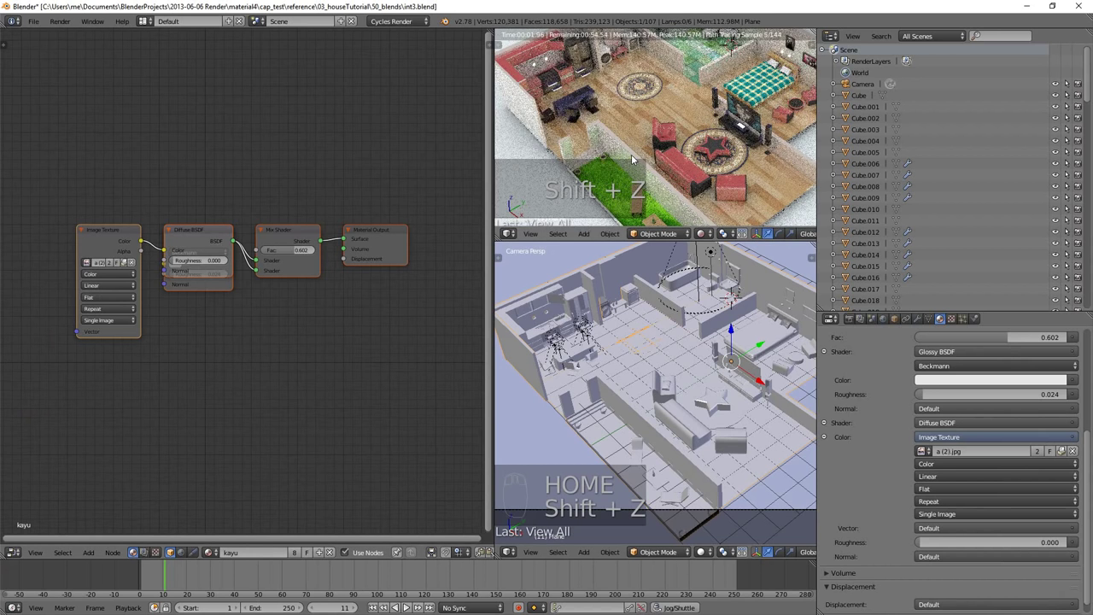
{"action": "key", "text": "Home"}
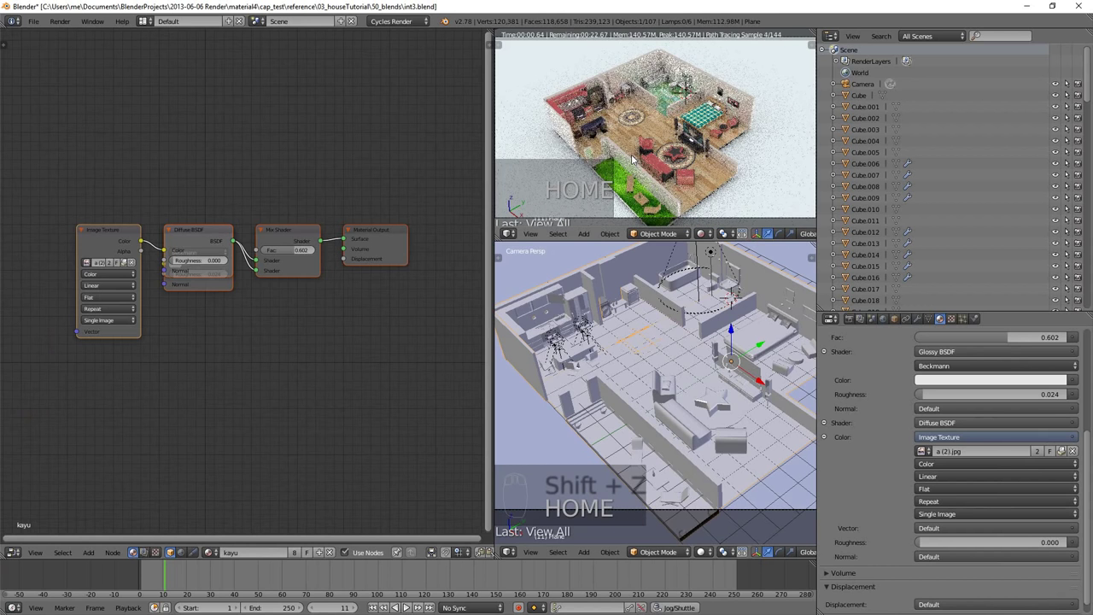
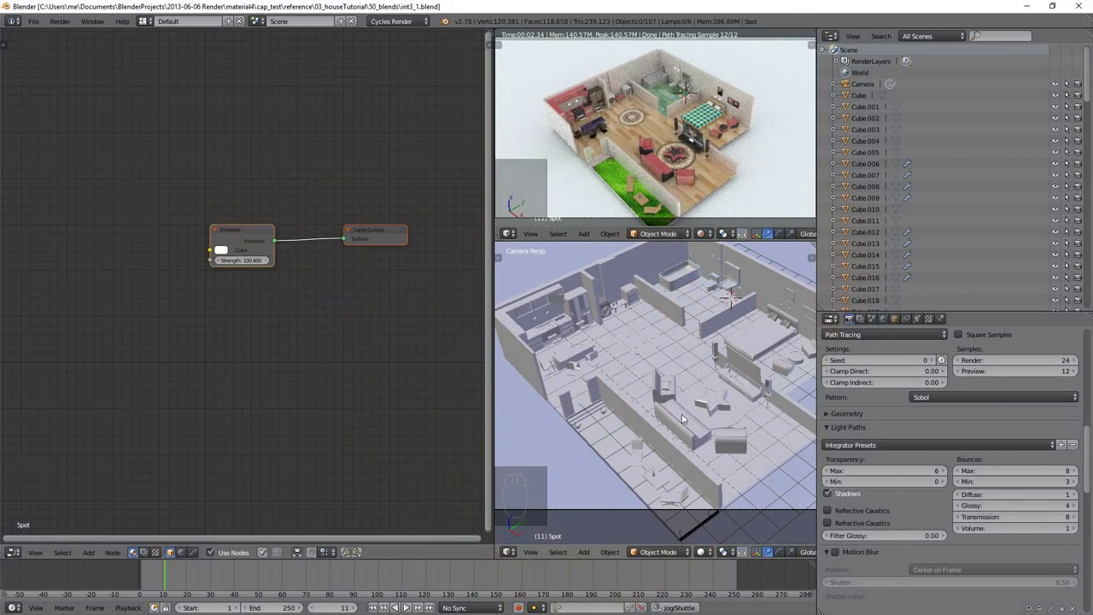
Step: Select the sofa so its anisotropic/mix material nodes show in the Node Editor
{"action": "left_click_drag", "start_coordinate": [684, 429], "coordinate": [618, 413]}
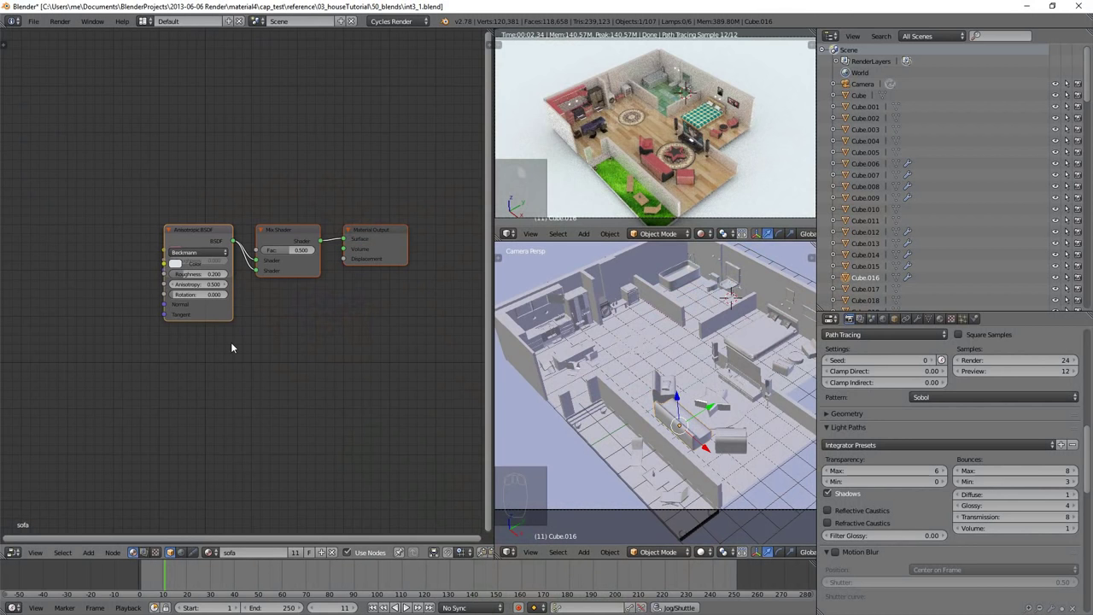
Step: Add the Cutaway Shader nodes below the sofa shaders and route the Mix Shader through the script node to Material Output
{"action": "key", "text": "shift+a"}
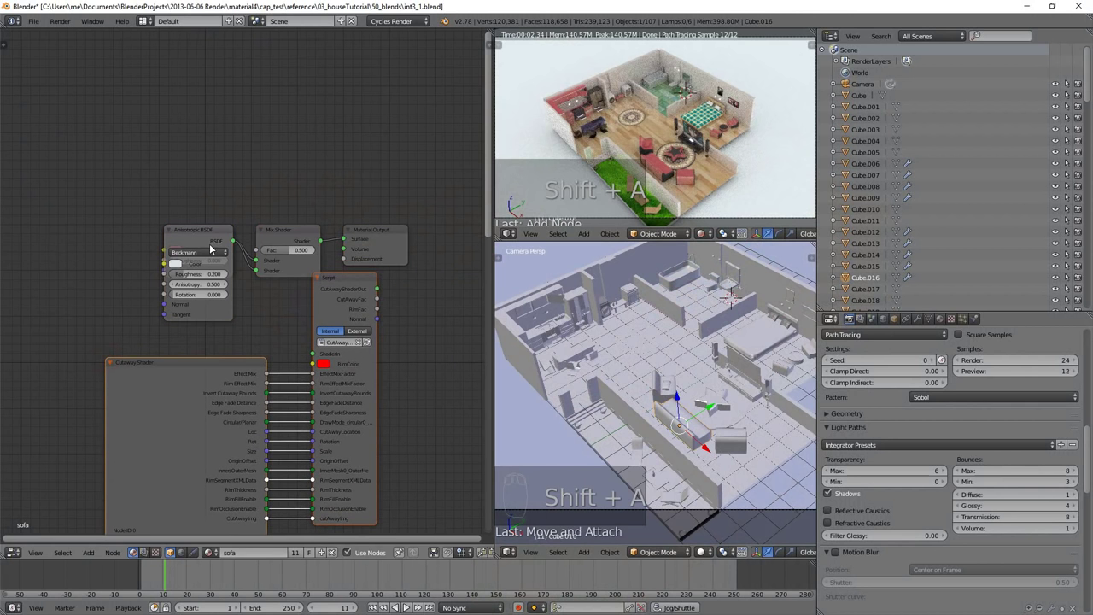
{"action": "left_click_drag", "start_coordinate": [433, 231], "coordinate": [327, 305]}
{"action": "key", "text": "shift+a"}
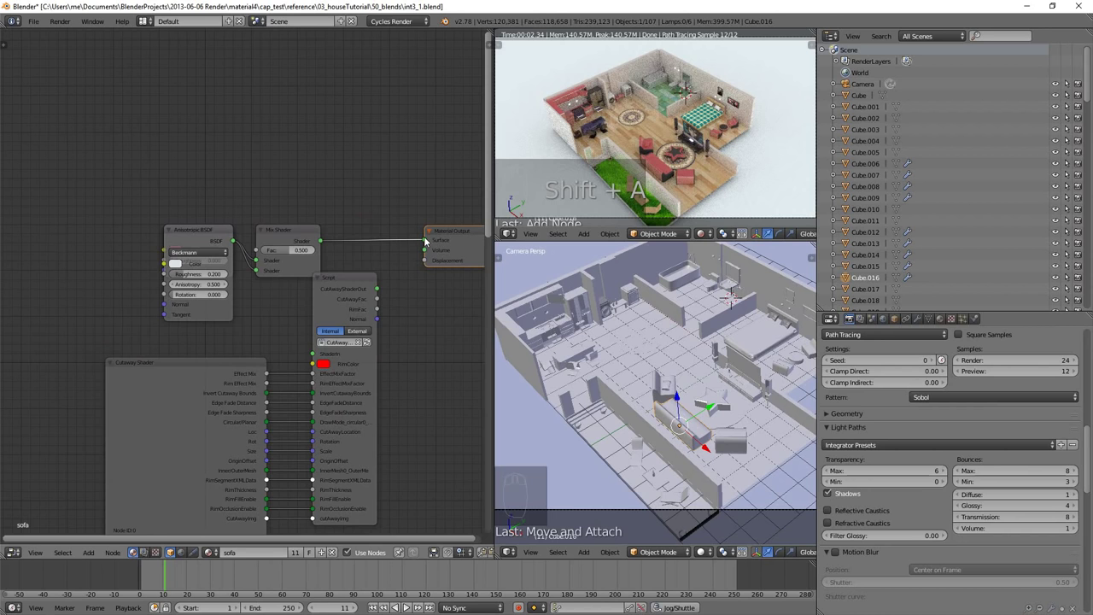
{"action": "left_click_drag", "start_coordinate": [426, 242], "coordinate": [370, 335]}
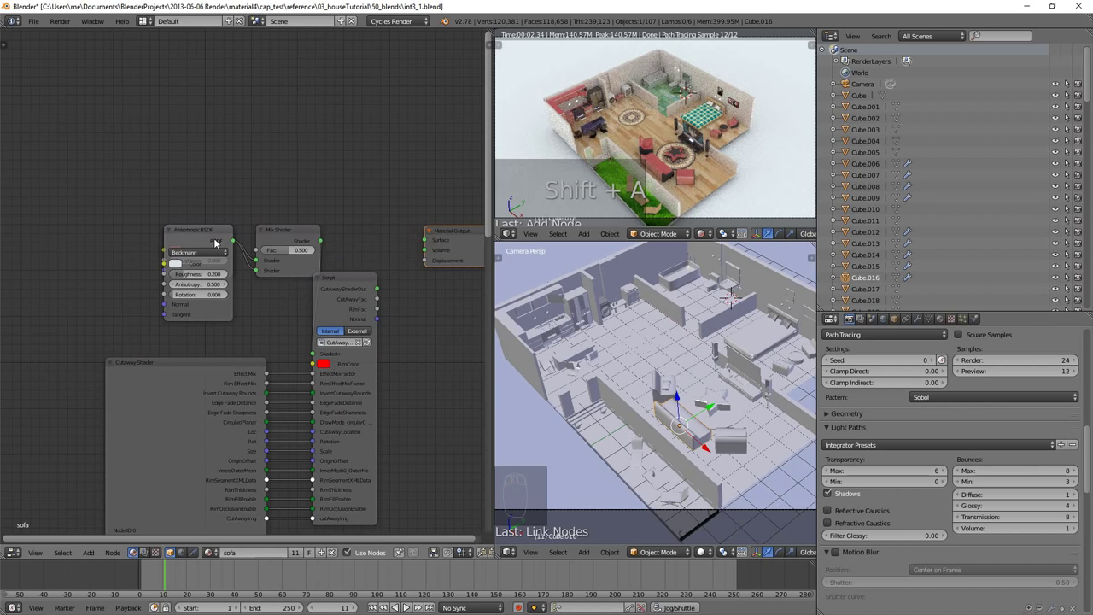
{"action": "left_click_drag", "start_coordinate": [124, 243], "coordinate": [387, 279]}
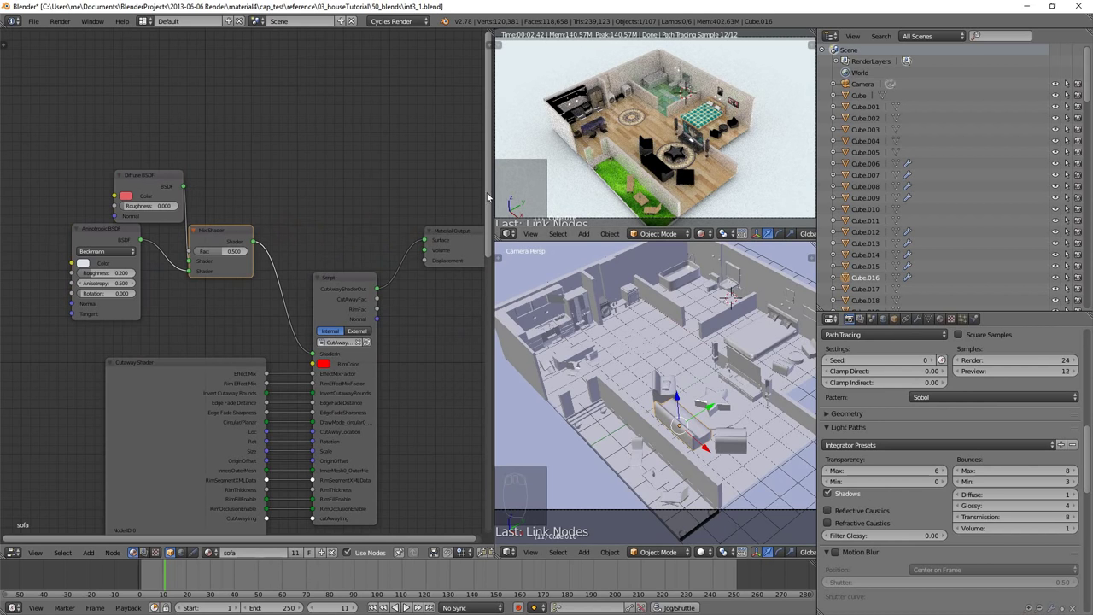
Step: Enable CPU + OSL rendering from the Cutaway Shader panel
{"action": "left_click_drag", "start_coordinate": [490, 212], "coordinate": [370, 323]}
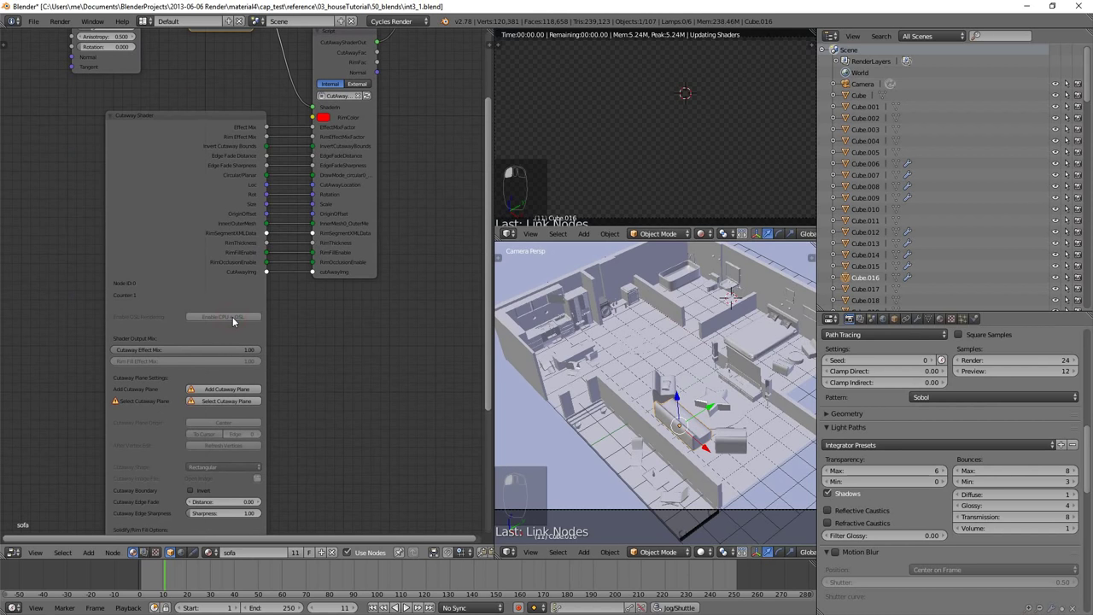
{"action": "left_click", "coordinate": [235, 318]}
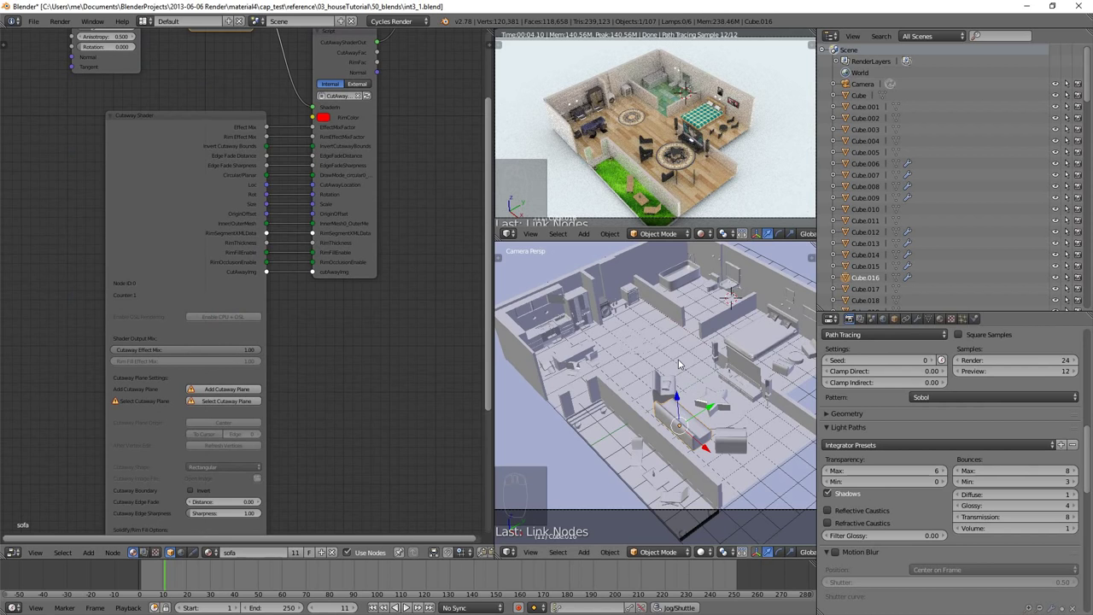
Step: Inspect the new cutAwayPlane.1 from front, side and top numpad views
{"action": "key", "text": "KP_1"}
{"action": "key", "text": "KP_1"}
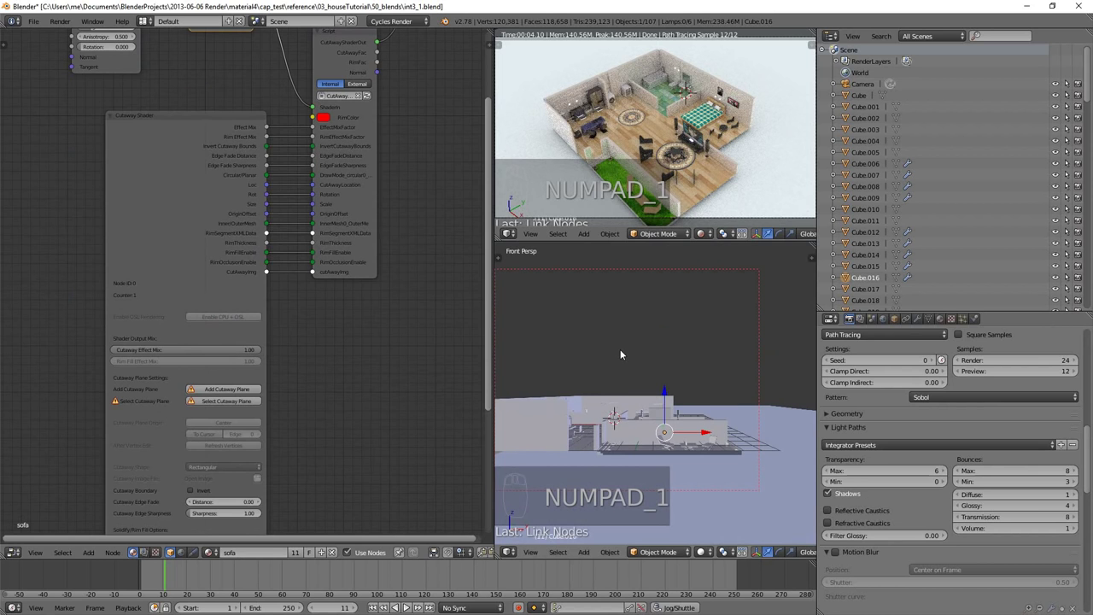
{"action": "key", "text": "KP_5"}
{"action": "left_click", "coordinate": [624, 357]}
{"action": "key", "text": "KP_1"}
{"action": "key", "text": "KP_3"}
{"action": "left_click", "coordinate": [691, 355]}
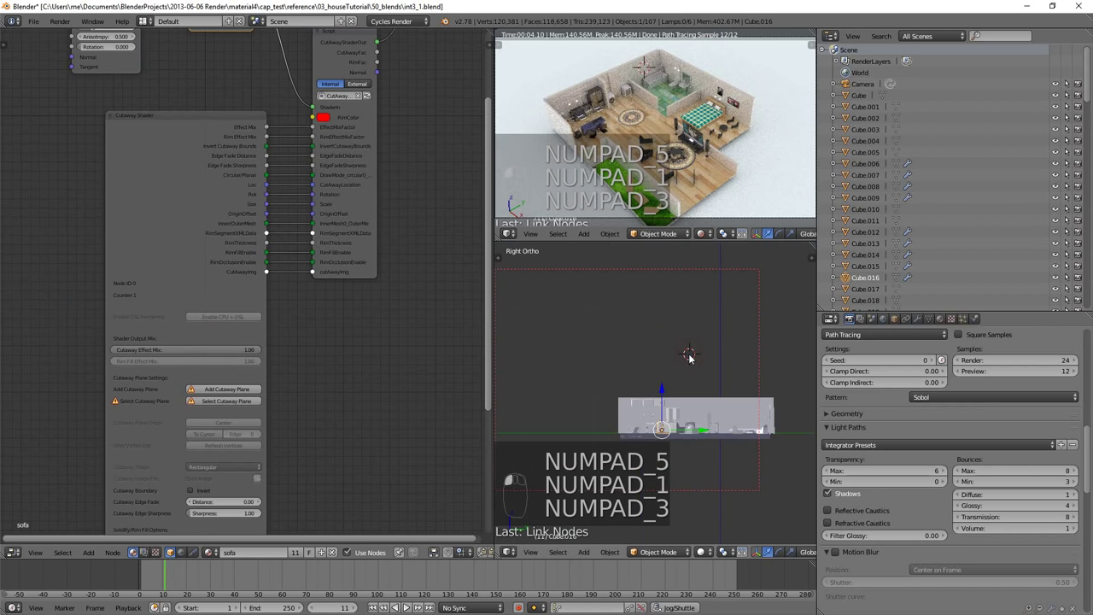
{"action": "key", "text": "KP_7"}
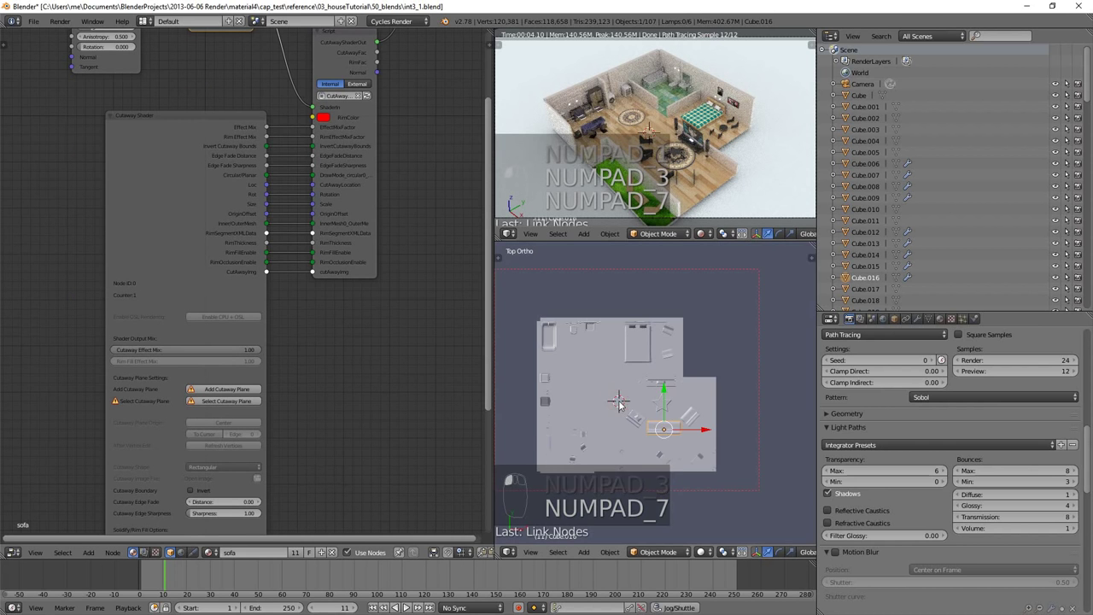
{"action": "key", "text": "KP_1"}
{"action": "key", "text": "KP_3"}
{"action": "middle_click", "coordinate": [681, 430]}
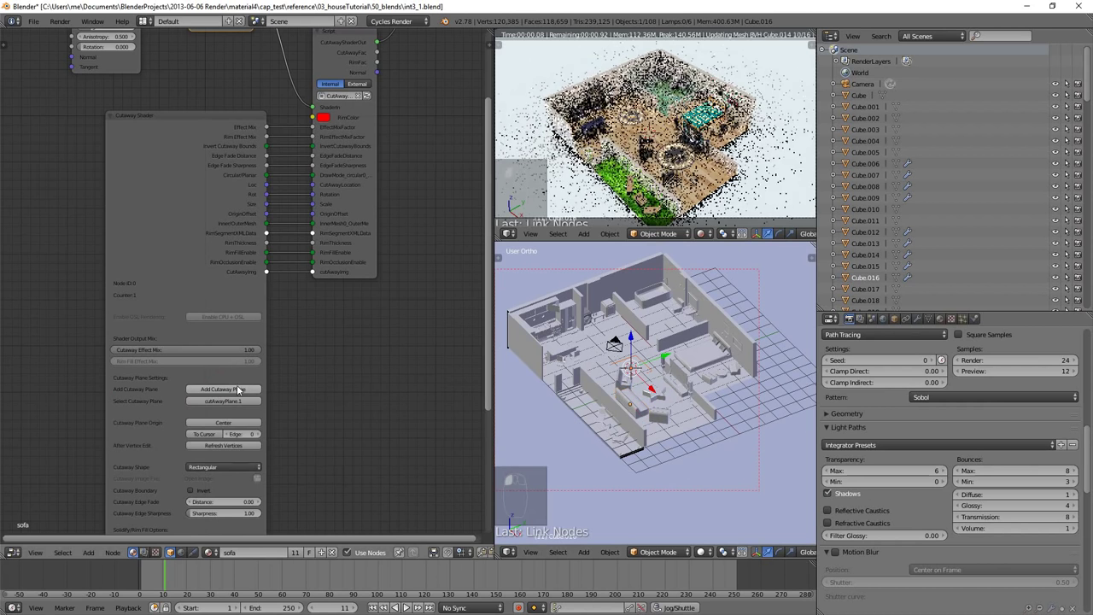
{"action": "left_click", "coordinate": [670, 409]}
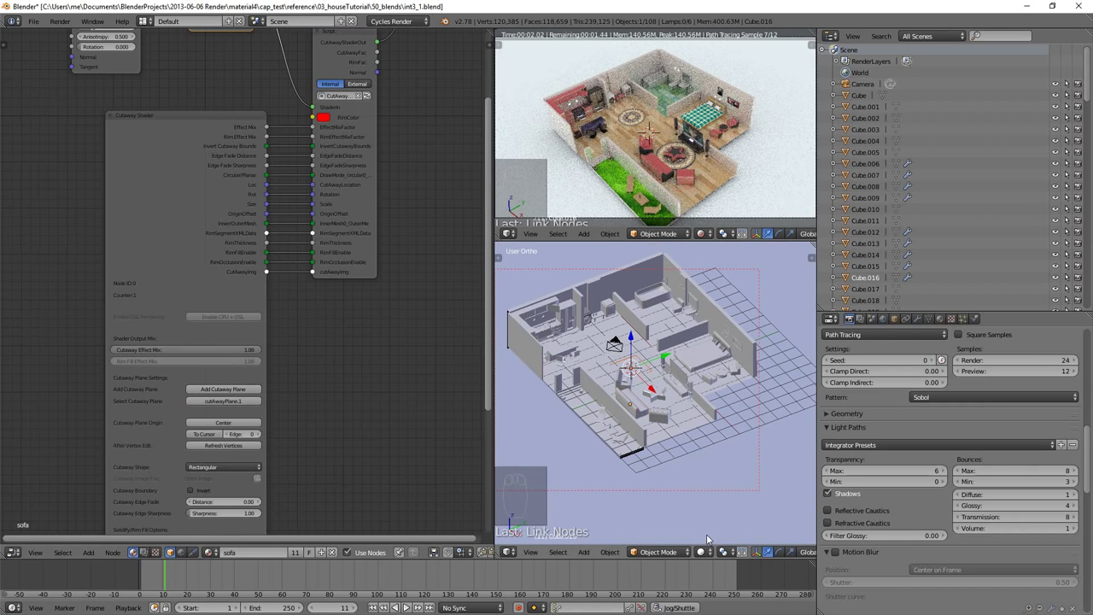
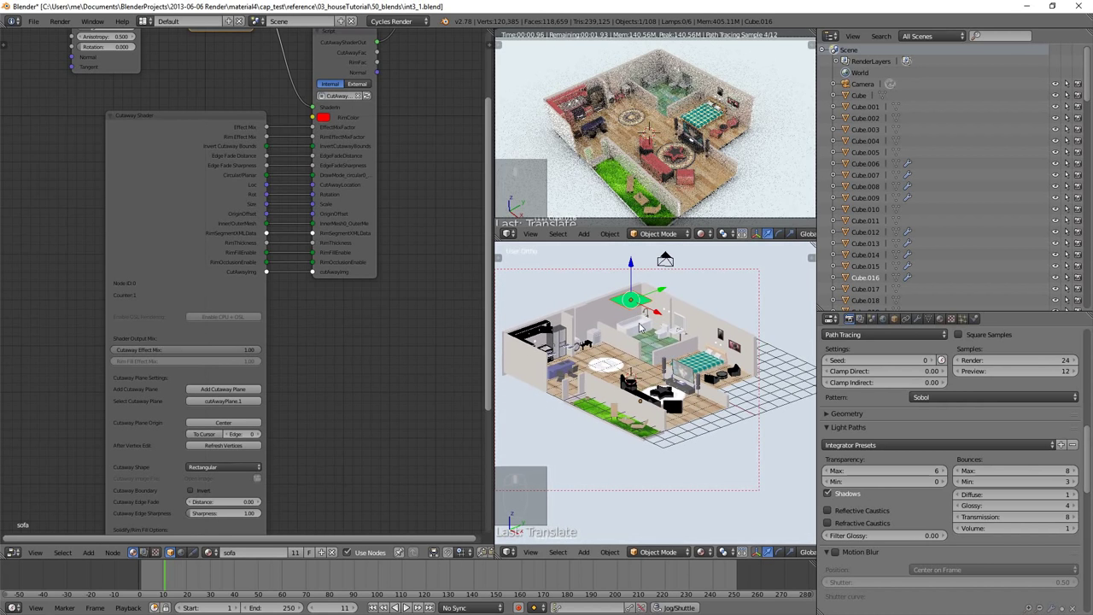
{"action": "key", "text": "KP_7"}
{"action": "scroll", "scroll_direction": "down", "scroll_amount": 3}
{"action": "key", "text": "s"}
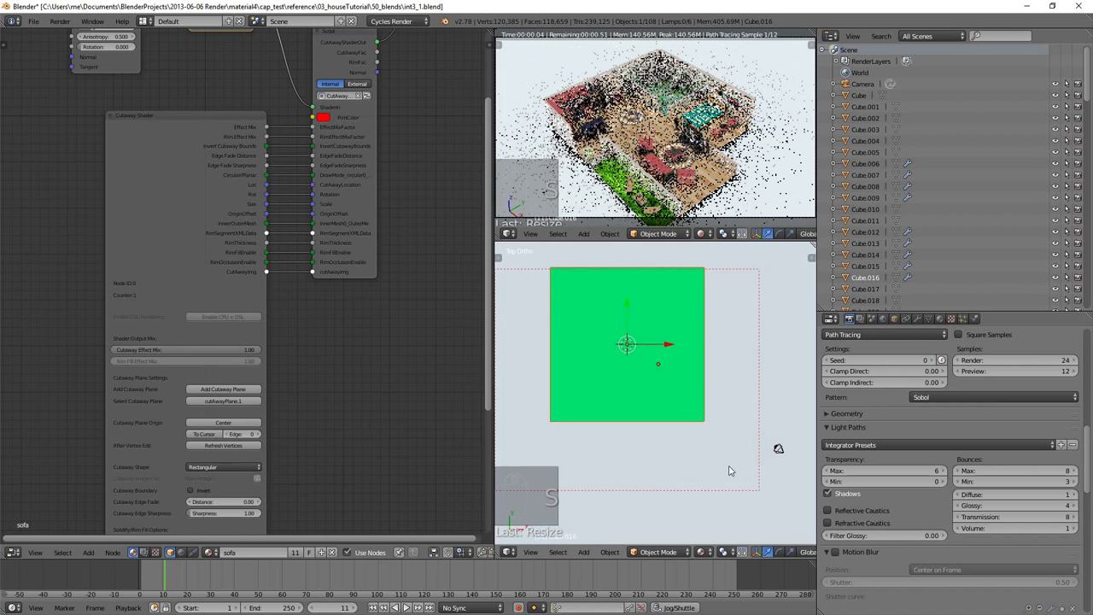
{"action": "middle_click", "coordinate": [705, 440]}
{"action": "left_click_drag", "start_coordinate": [677, 362], "coordinate": [672, 348]}
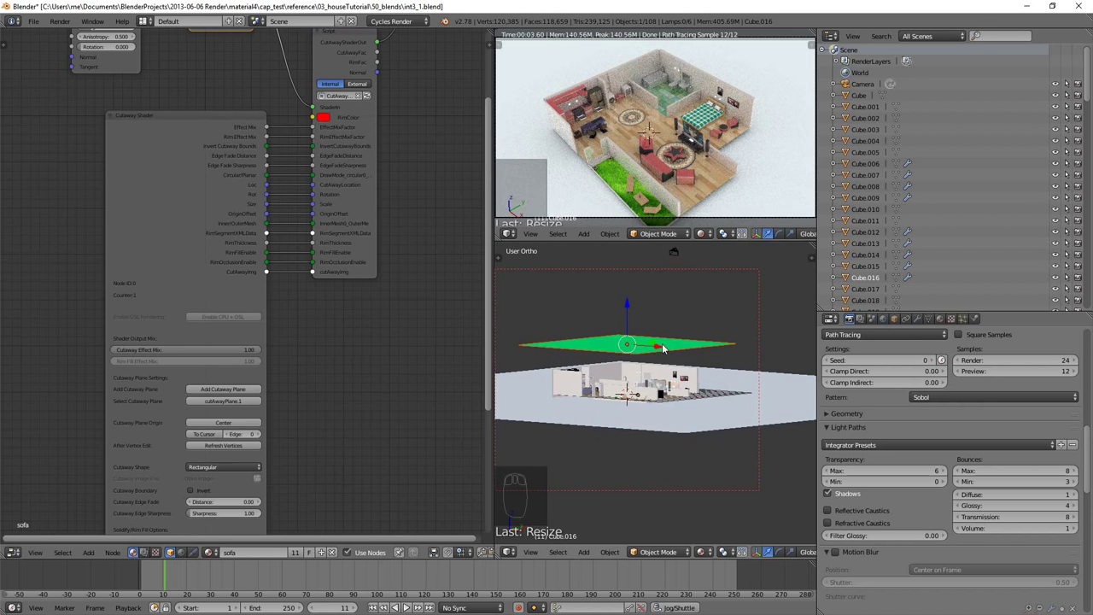
{"action": "middle_click", "coordinate": [674, 375]}
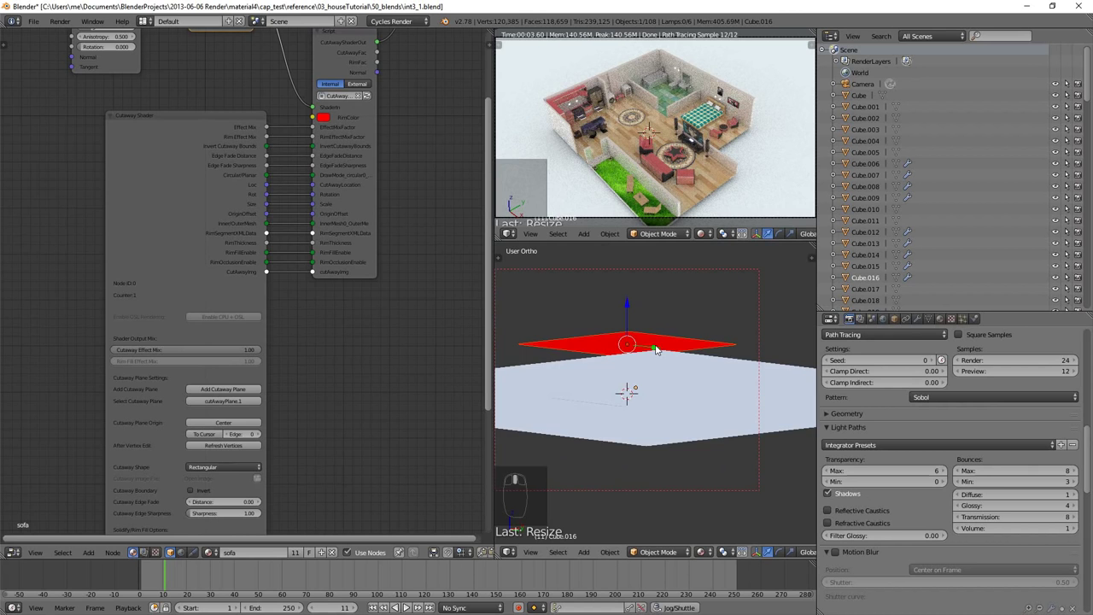
{"action": "middle_click", "coordinate": [663, 354]}
{"action": "middle_click", "coordinate": [638, 385]}
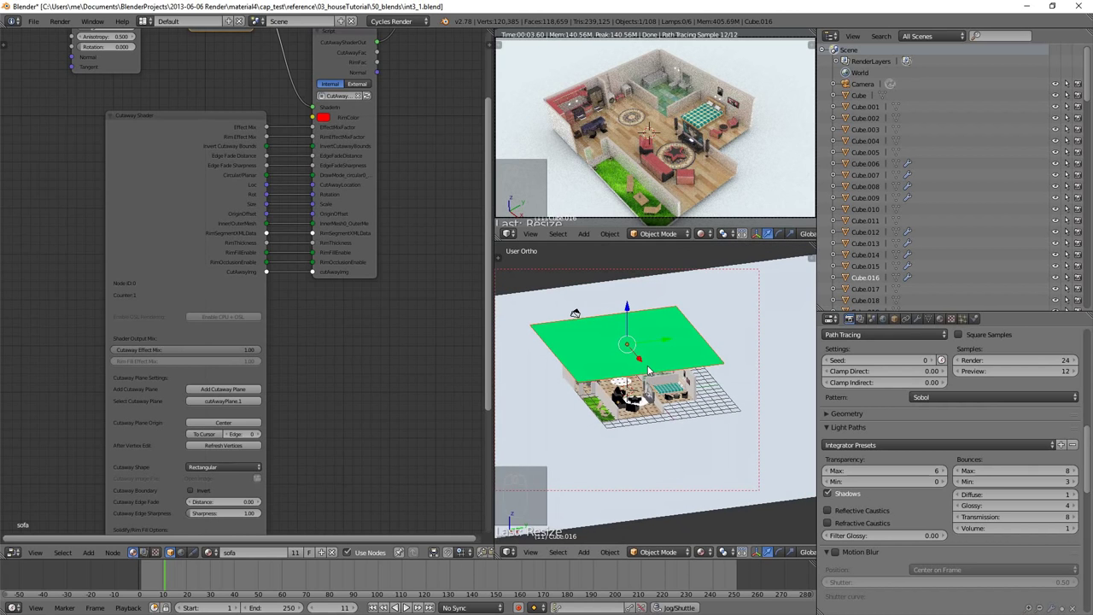
{"action": "key", "text": "g"}
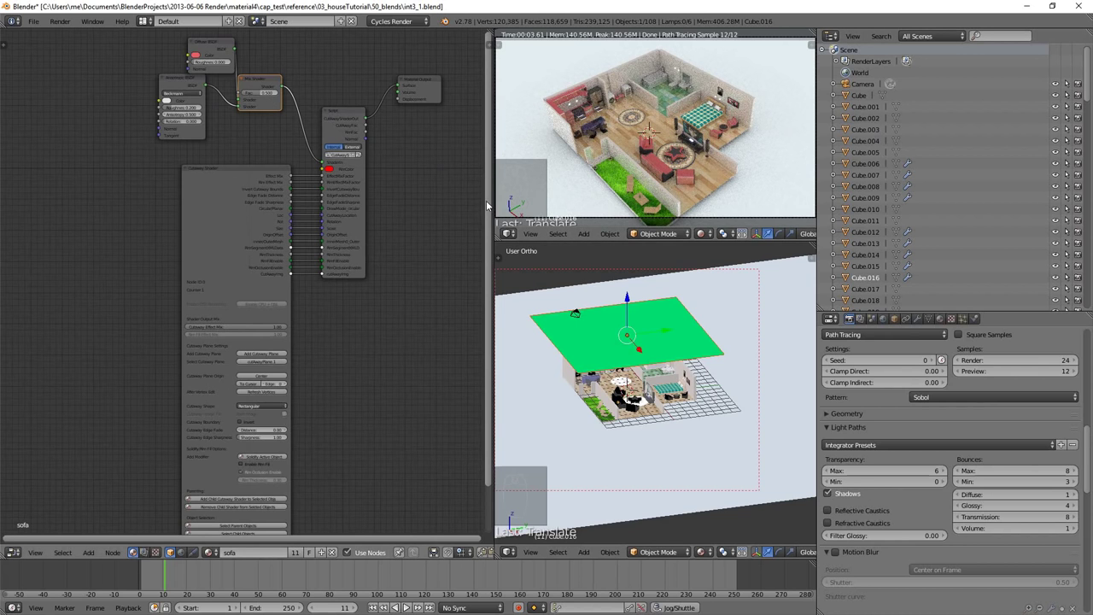
Step: Select all 108 scene objects in the viewport
{"action": "left_click_drag", "start_coordinate": [472, 324], "coordinate": [227, 334]}
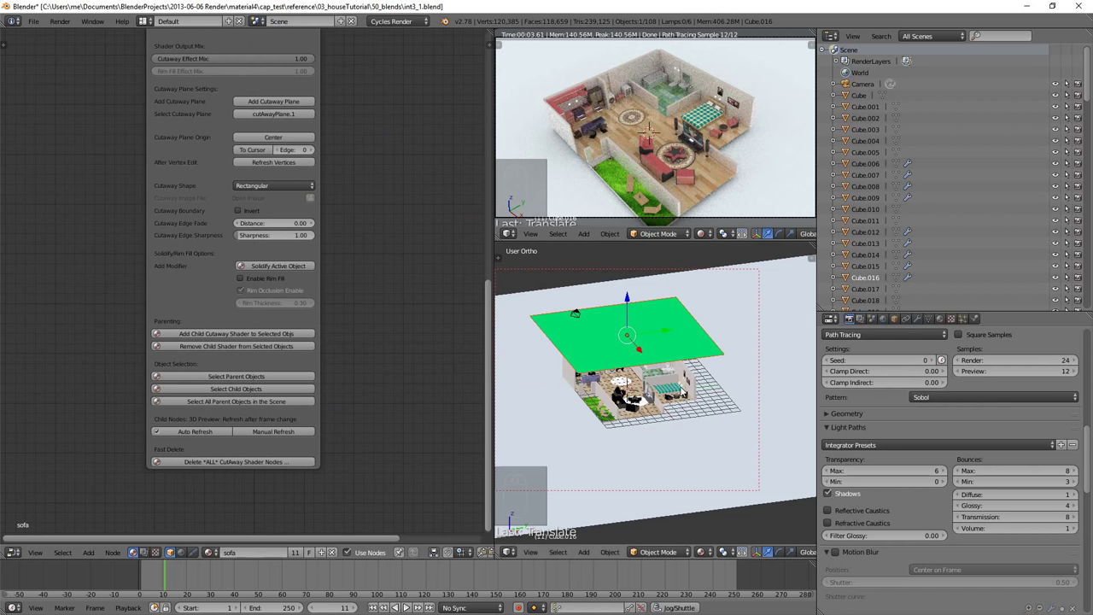
{"action": "key", "text": "z"}
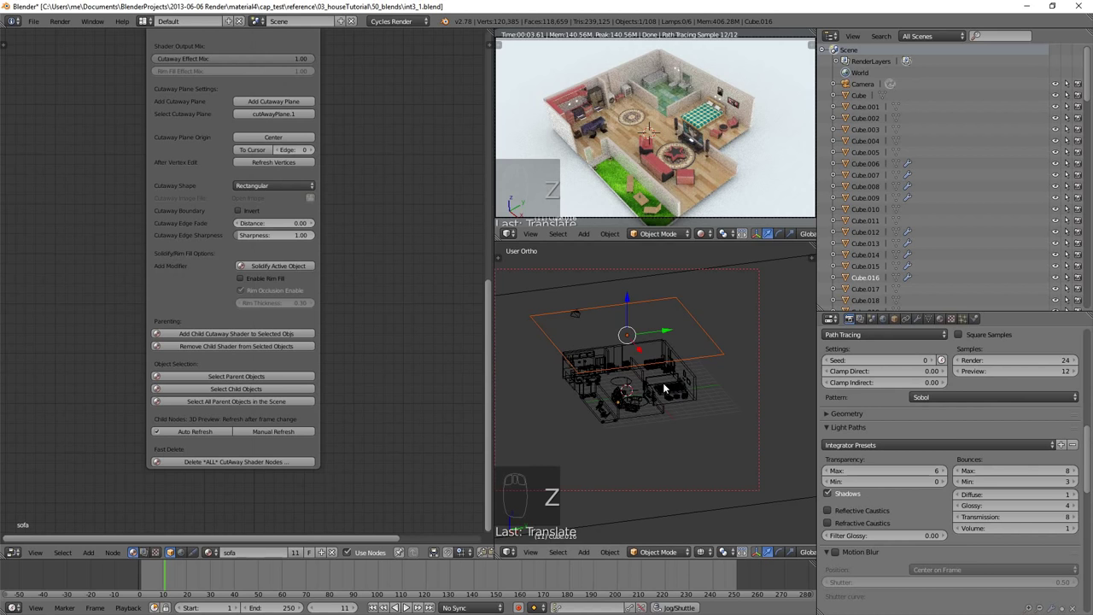
{"action": "key", "text": "a"}
{"action": "key", "text": "a"}
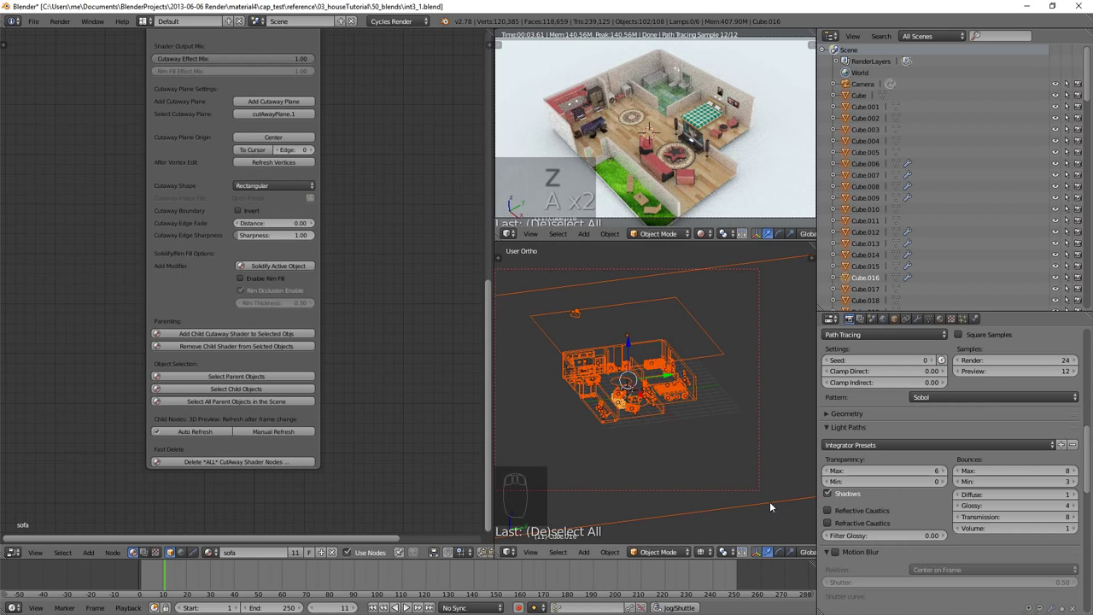
Step: Deselect the cutaway plane so 101 of 108 objects remain selected for the cutaway effect
{"action": "left_click_drag", "start_coordinate": [772, 502], "coordinate": [772, 502]}
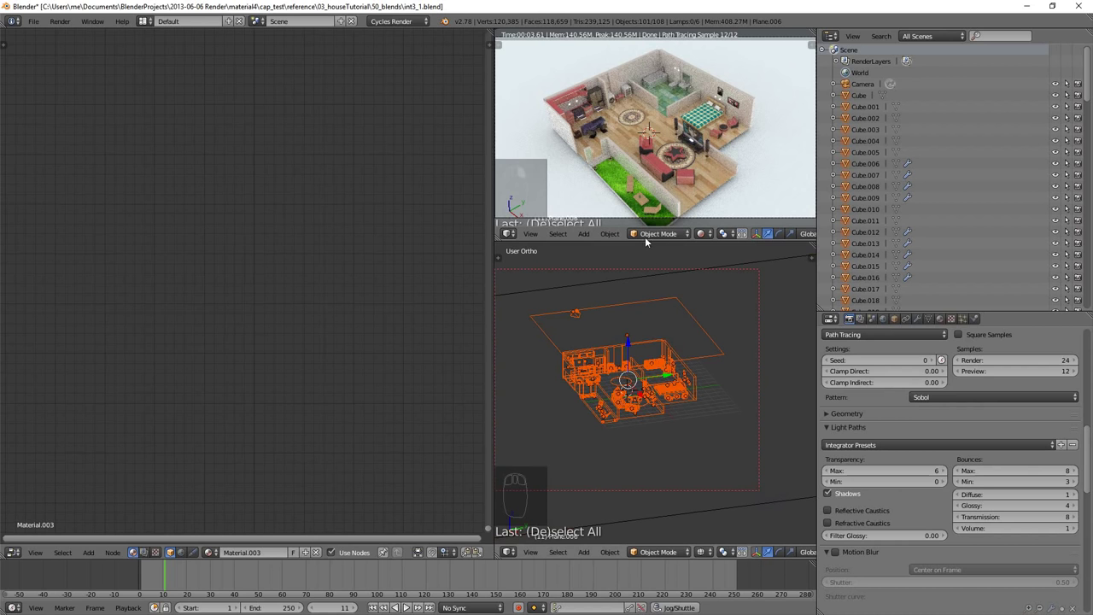
{"action": "left_click_drag", "start_coordinate": [620, 399], "coordinate": [408, 472]}
{"action": "left_click", "coordinate": [408, 473]}
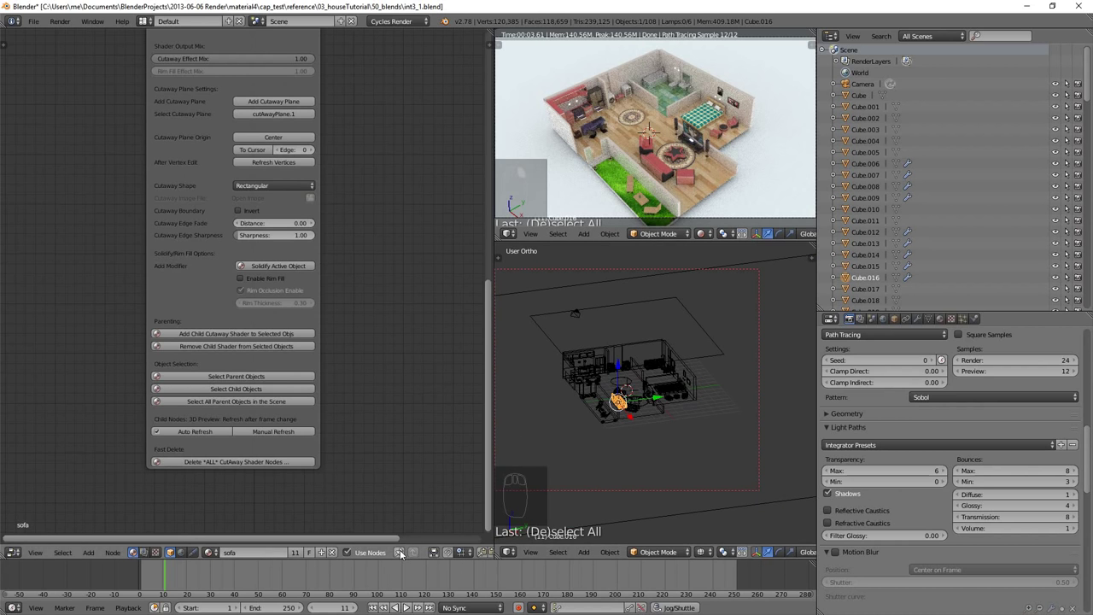
{"action": "left_click_drag", "start_coordinate": [404, 554], "coordinate": [672, 433]}
{"action": "key", "text": "a"}
{"action": "key", "text": "a"}
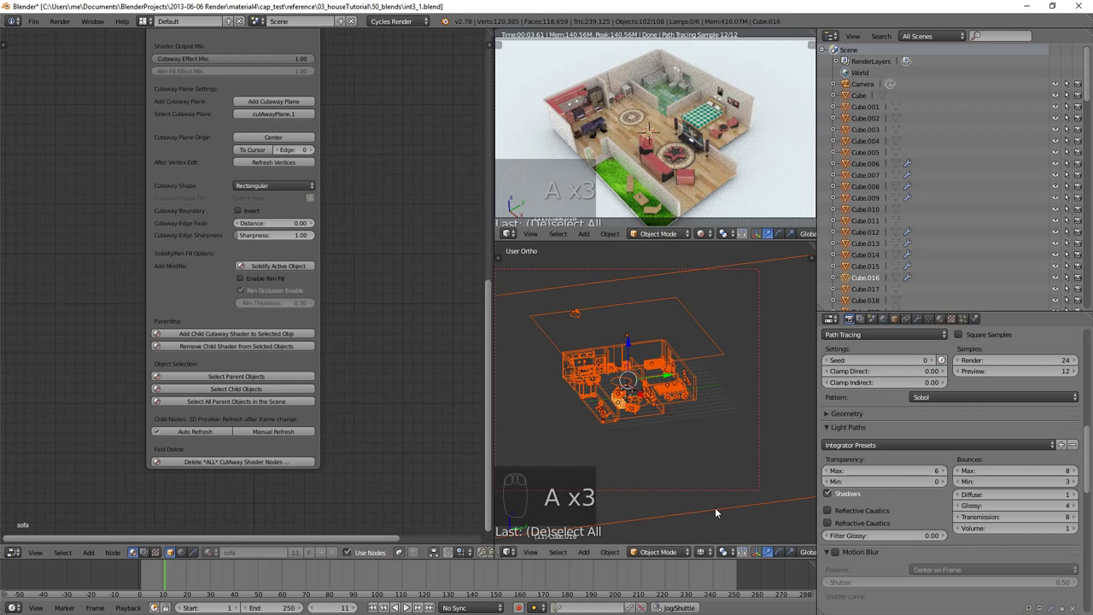
Step: Add child cutaway shaders to the selected objects' materials from the node's button
{"action": "left_click_drag", "start_coordinate": [717, 509], "coordinate": [792, 162]}
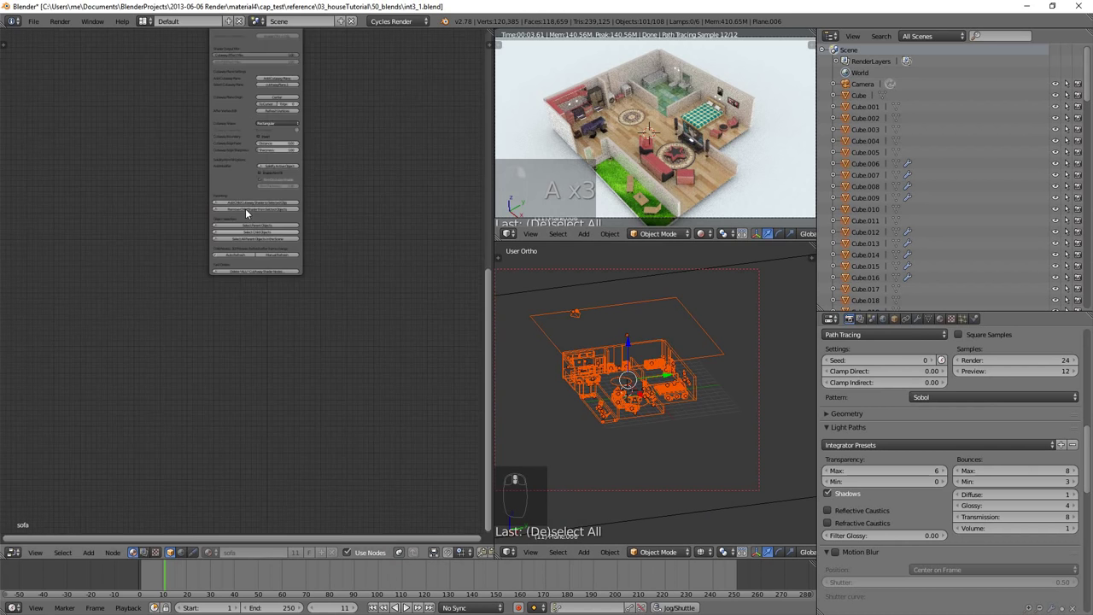
{"action": "left_click_drag", "start_coordinate": [247, 210], "coordinate": [266, 195]}
{"action": "left_click_drag", "start_coordinate": [266, 196], "coordinate": [896, 154]}
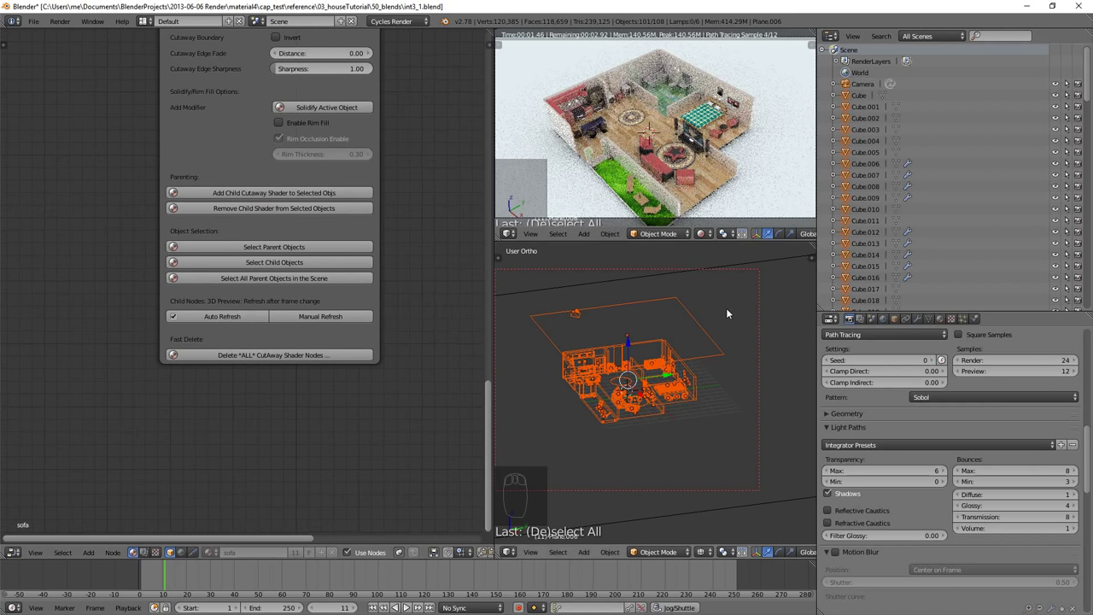
Step: Select cutAwayPlane.1 alone in the viewport
{"action": "left_click_drag", "start_coordinate": [718, 357], "coordinate": [721, 344]}
{"action": "left_click_drag", "start_coordinate": [721, 344], "coordinate": [733, 348]}
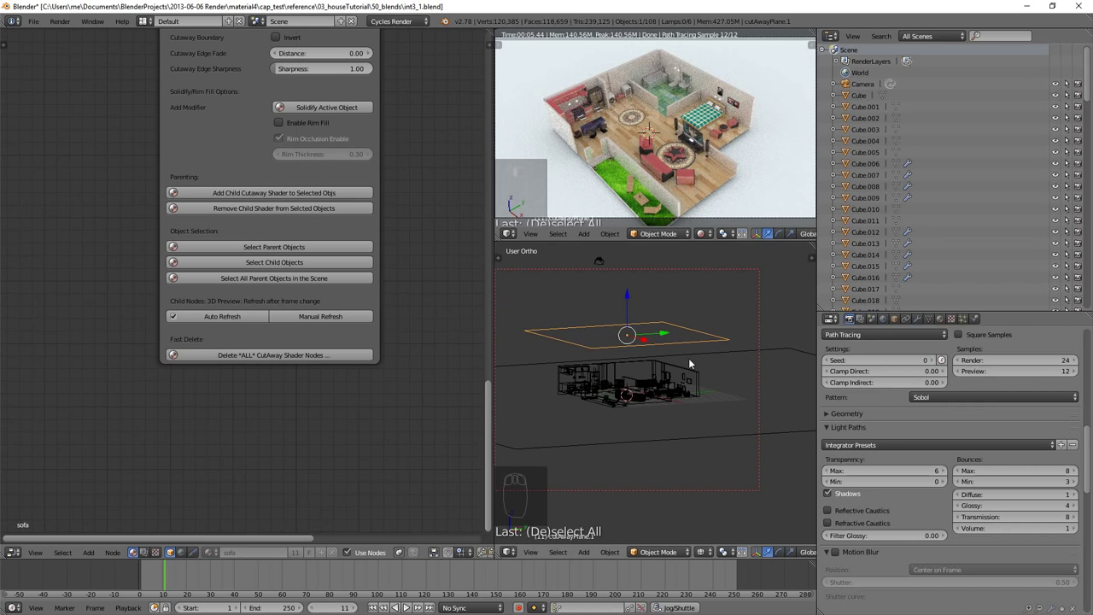
Step: Set Light Paths Transparency Max bounces to 30 in Render properties
{"action": "key", "text": "g"}
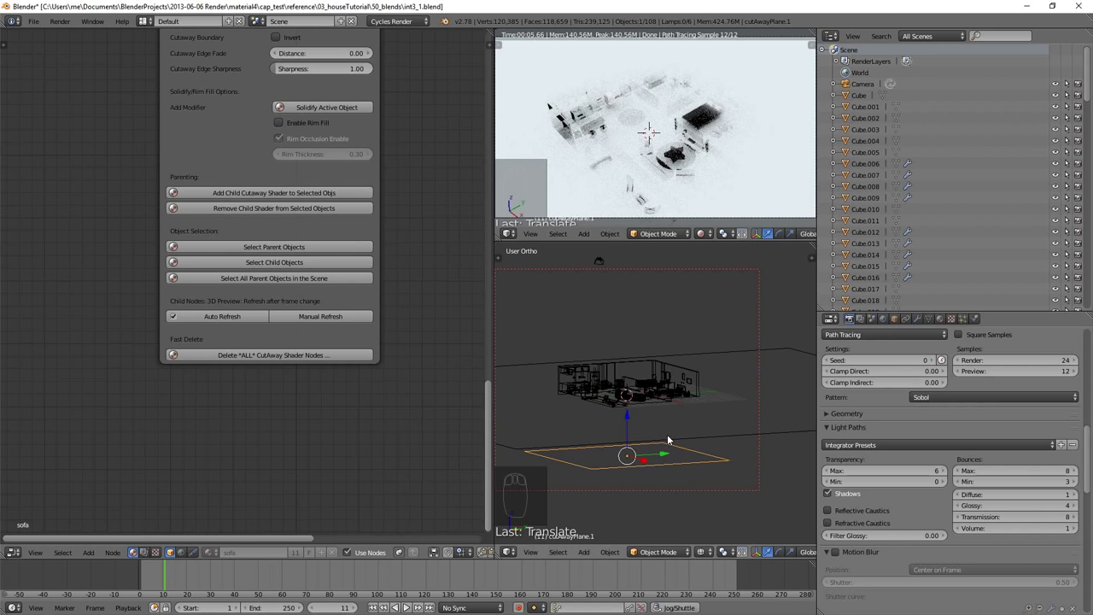
{"action": "left_click_drag", "start_coordinate": [714, 518], "coordinate": [655, 458]}
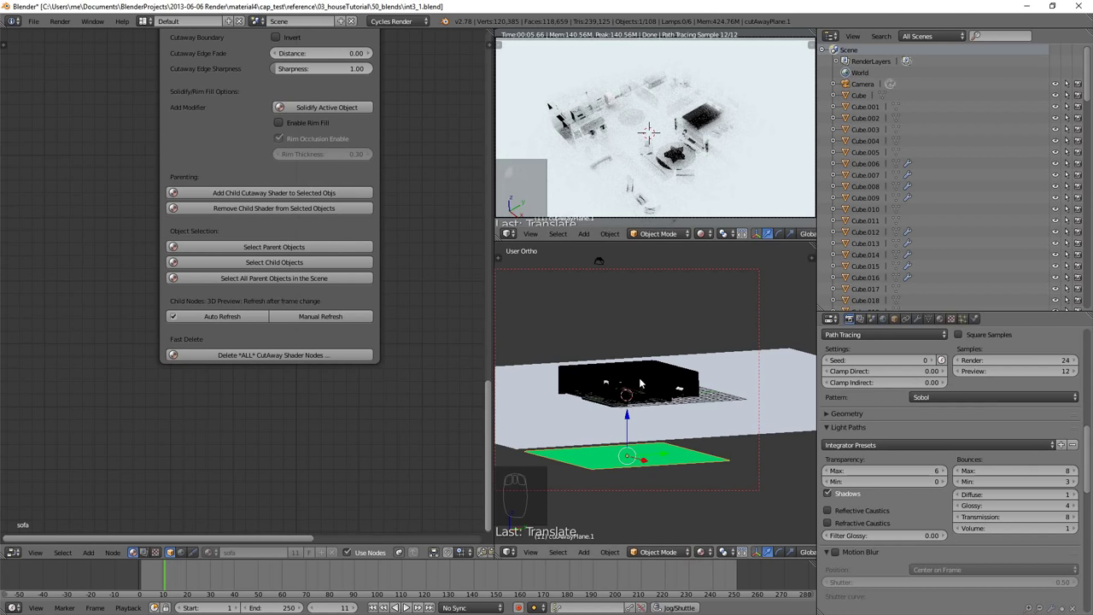
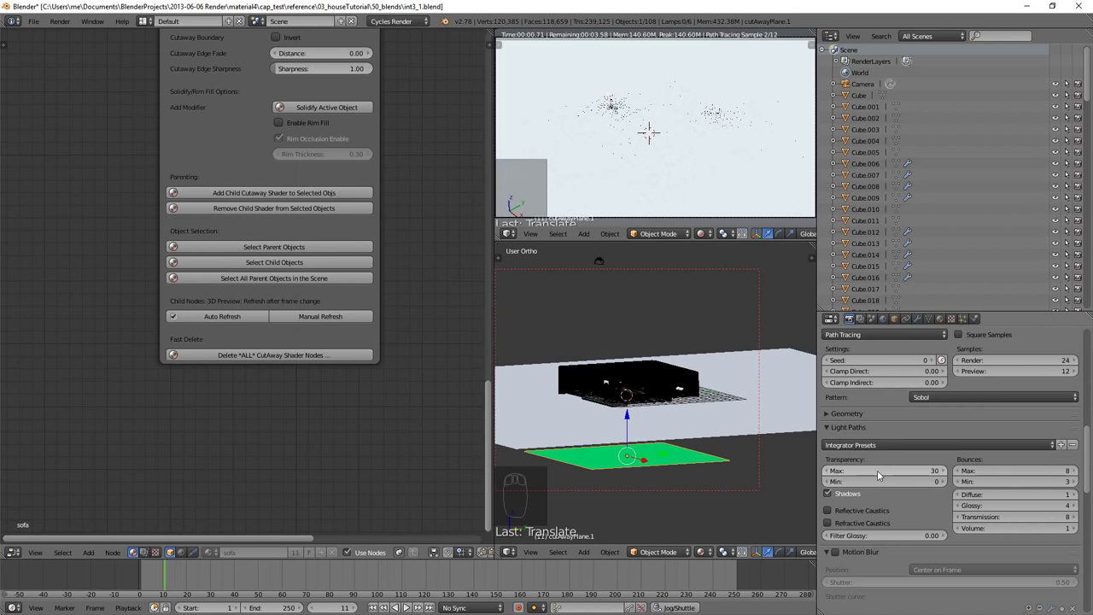
{"action": "left_click", "coordinate": [684, 466]}
{"action": "key", "text": "g"}
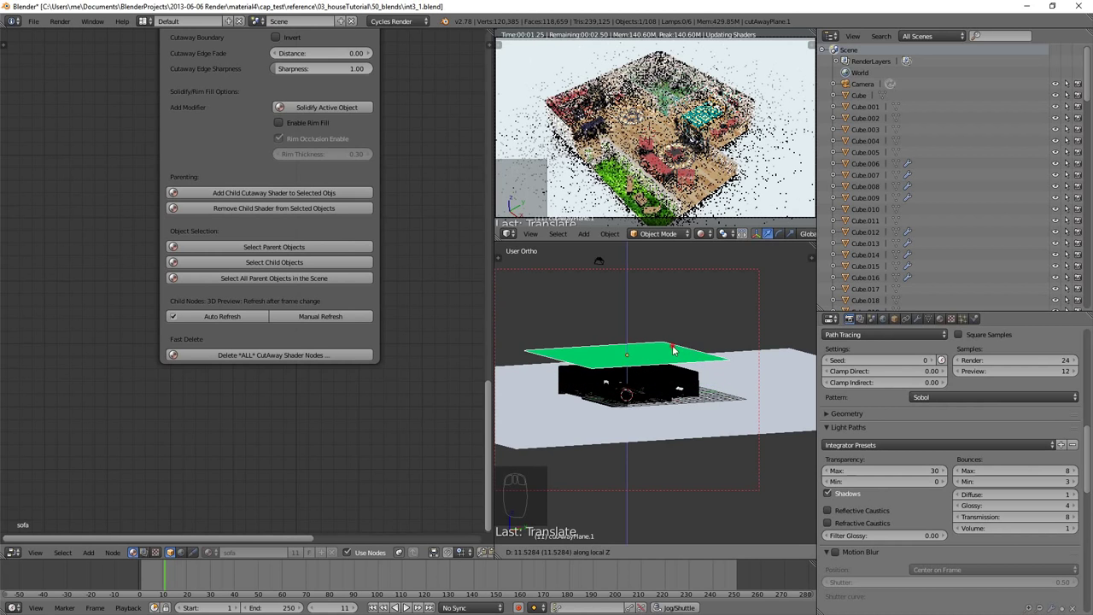
Step: Set render Display to New Window in the Render properties
{"action": "left_click_drag", "start_coordinate": [675, 347], "coordinate": [674, 346]}
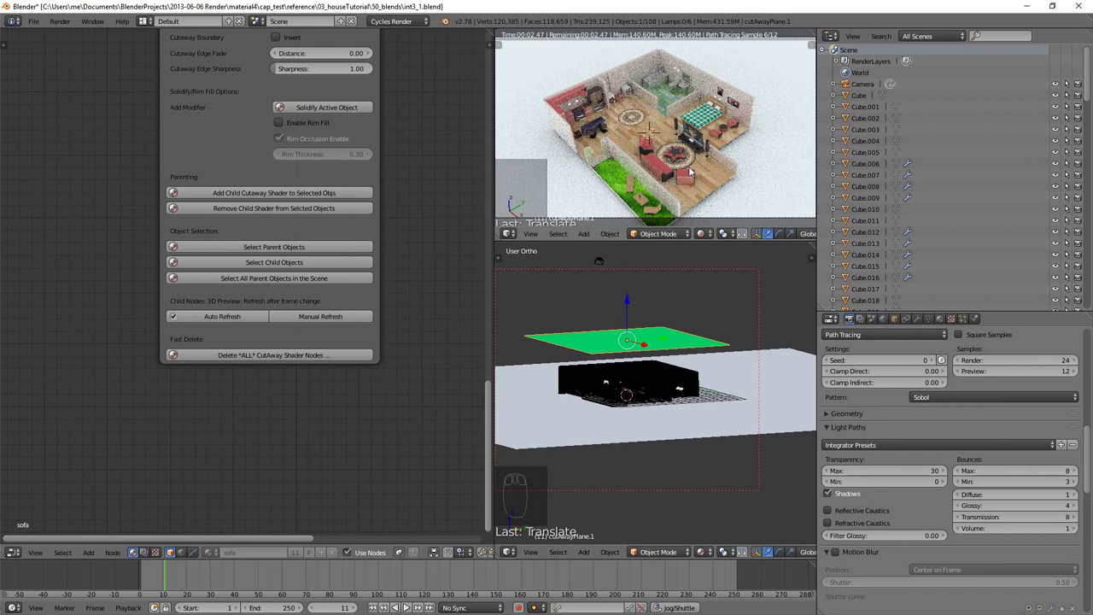
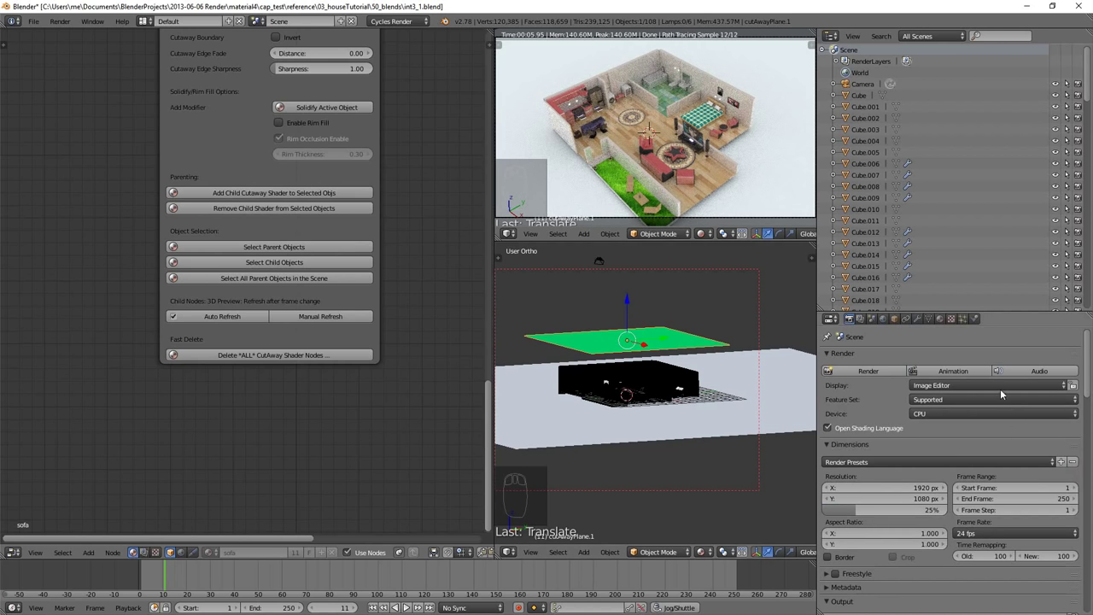
{"action": "left_click_drag", "start_coordinate": [999, 383], "coordinate": [925, 448]}
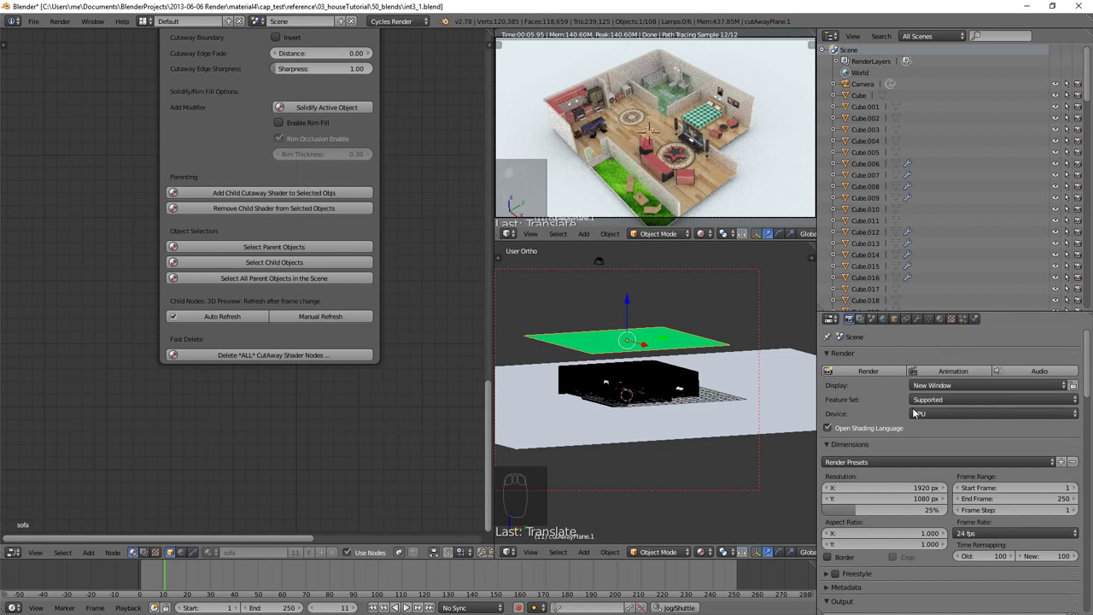
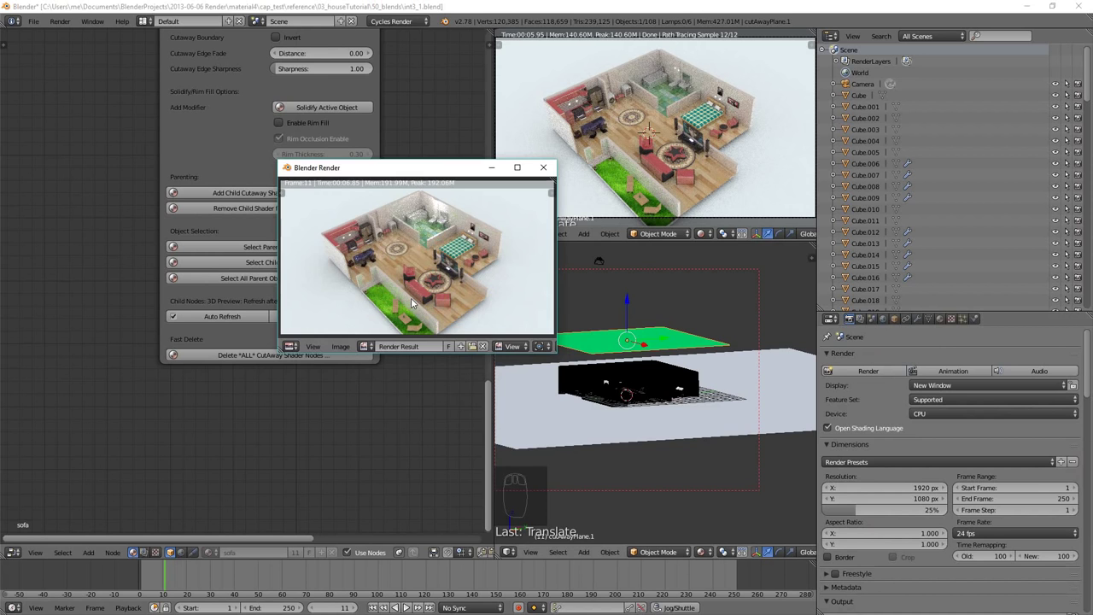
Step: Inspect the finished frame-11 test render of the cut-away house and close the render window
{"action": "left_click_drag", "start_coordinate": [703, 347], "coordinate": [705, 361]}
{"action": "key", "text": "g"}
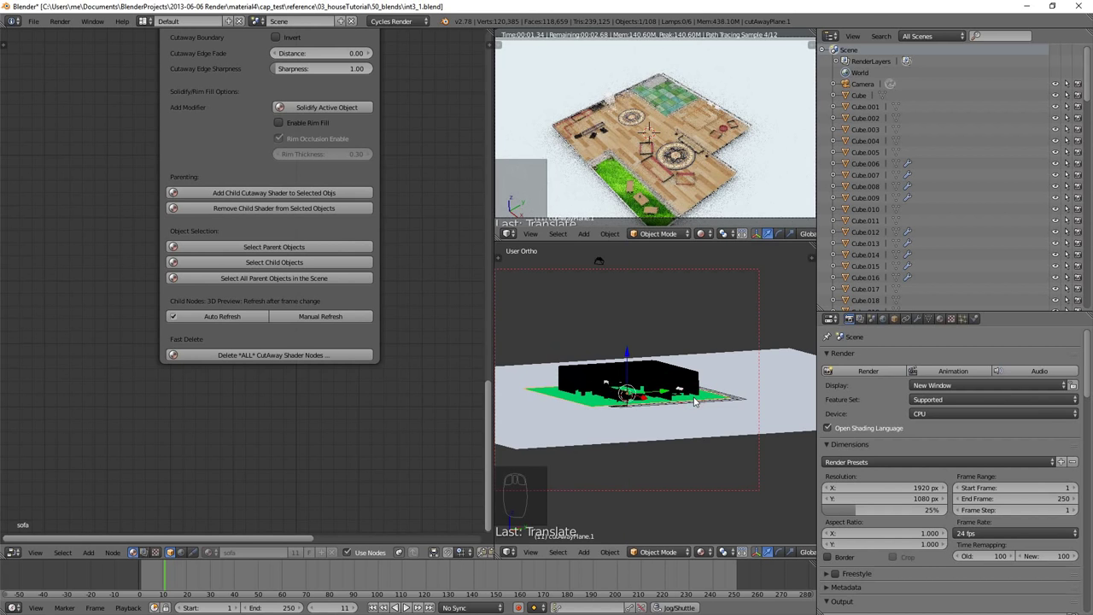
{"action": "left_click_drag", "start_coordinate": [681, 341], "coordinate": [444, 196]}
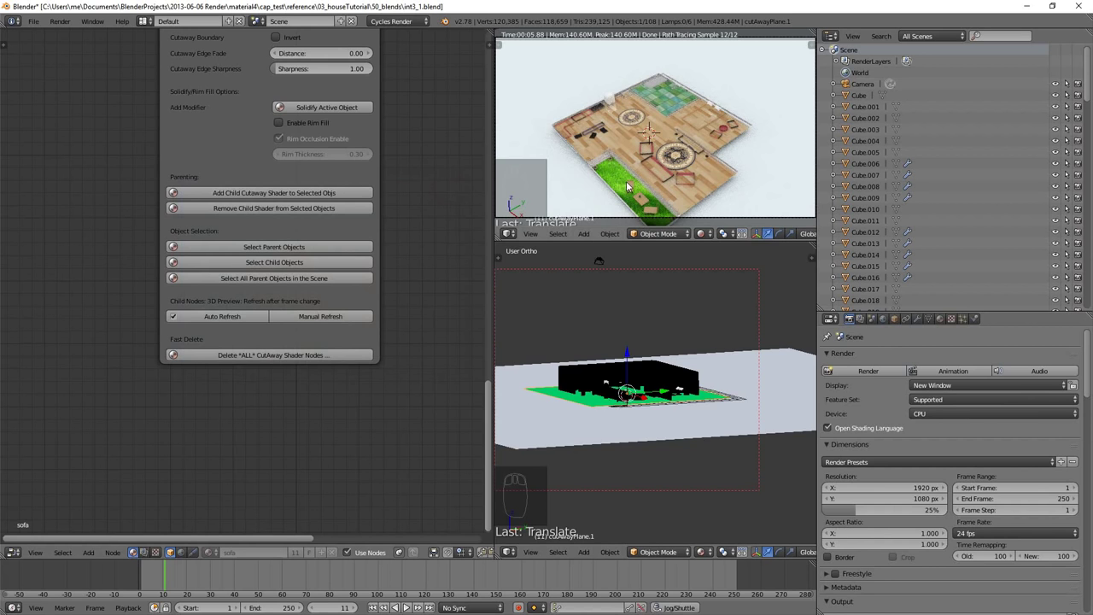
{"action": "key", "text": "z"}
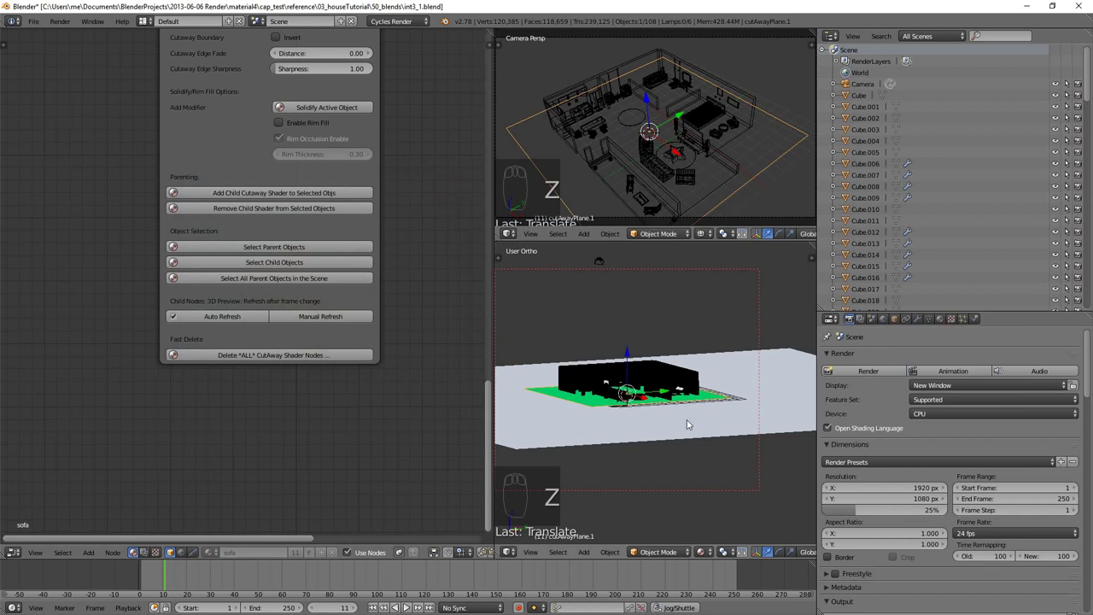
Step: Jump the animation back to frame 1 and bring up the Frame Rate presets in the Dimensions panel
{"action": "key", "text": "z"}
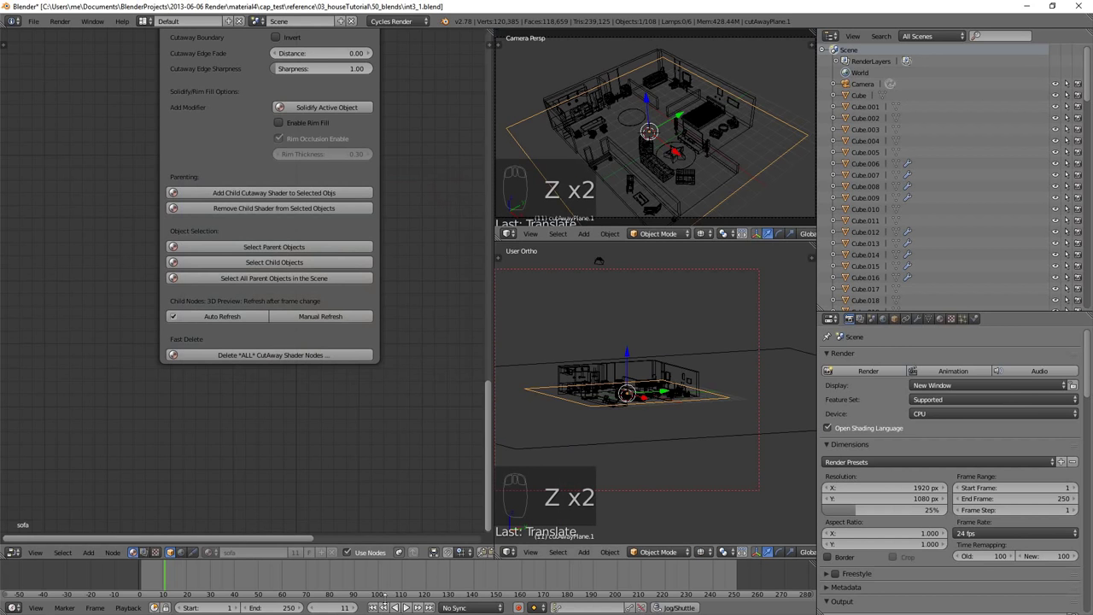
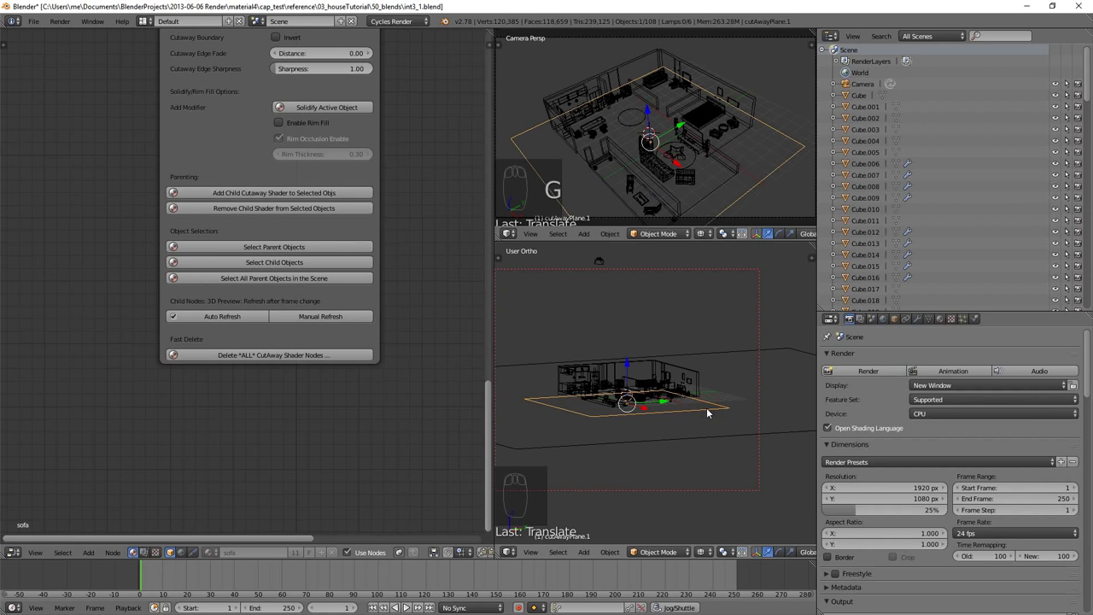
{"action": "key", "text": "k"}
{"action": "key", "text": "i"}
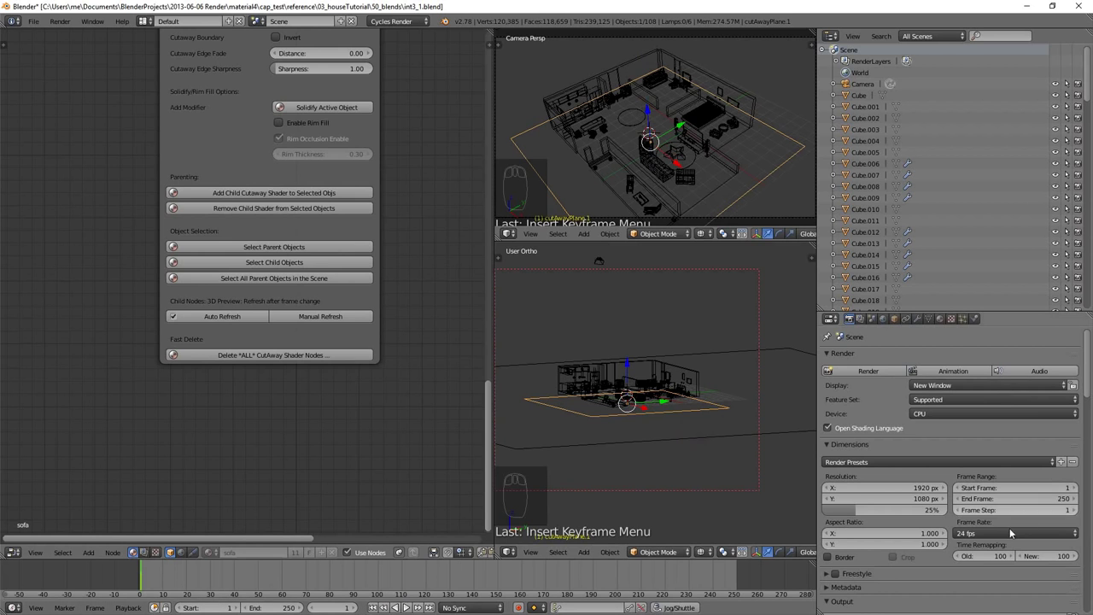
Step: Set the frame rate to a custom 15 fps and move to frame 15
{"action": "left_click_drag", "start_coordinate": [993, 536], "coordinate": [994, 539]}
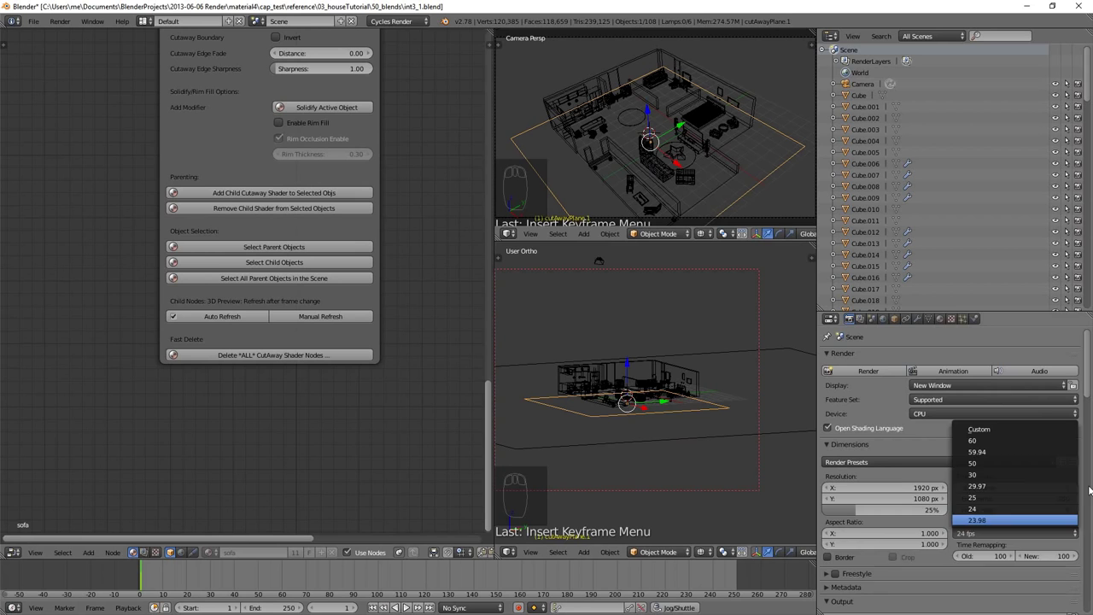
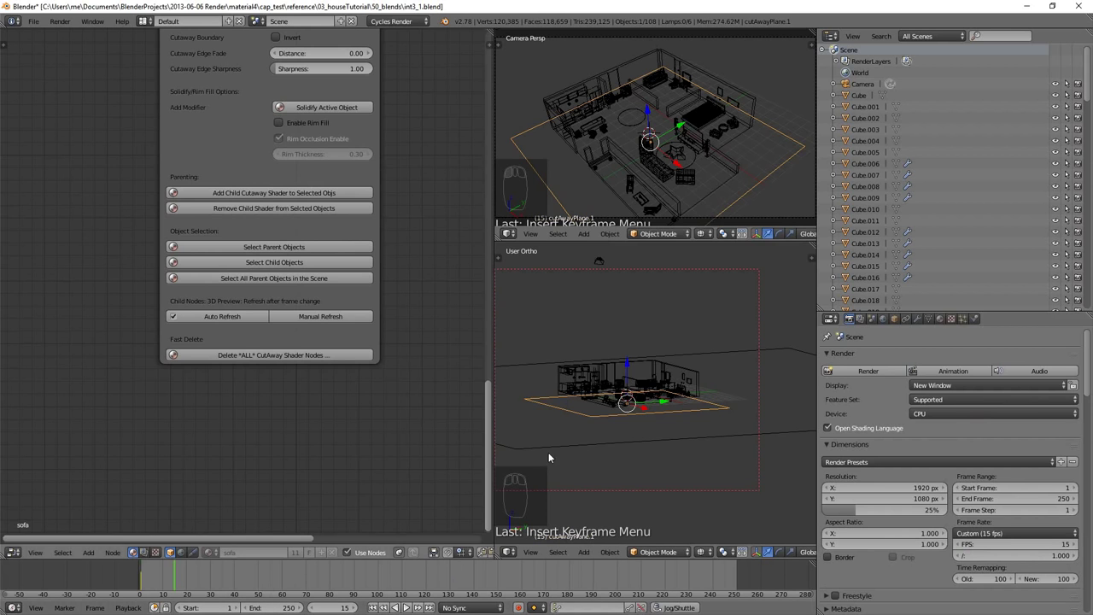
{"action": "key", "text": "g"}
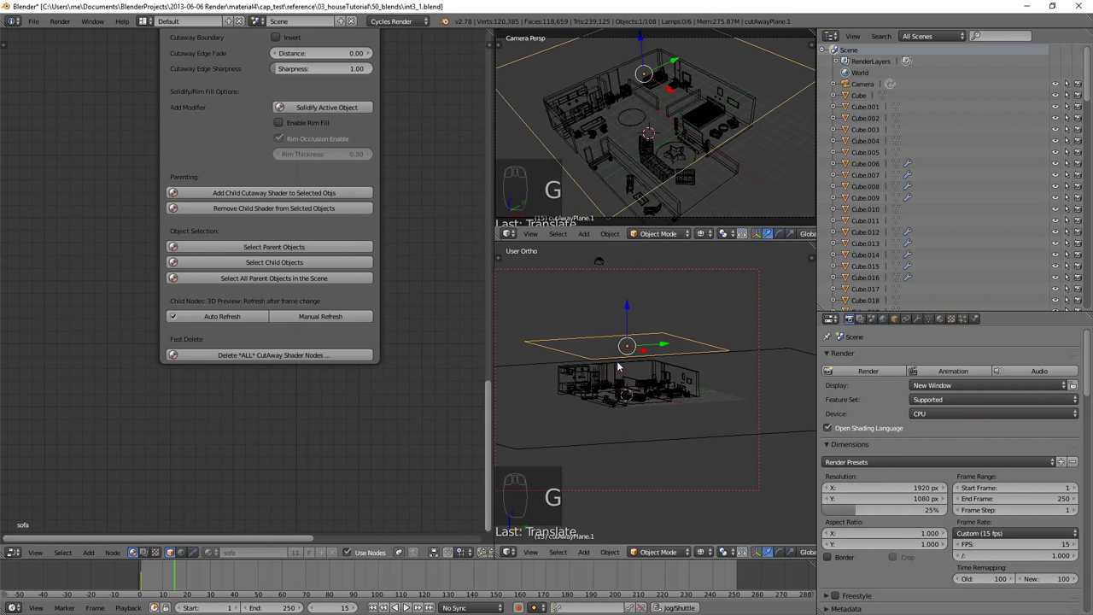
{"action": "key", "text": "shift+z"}
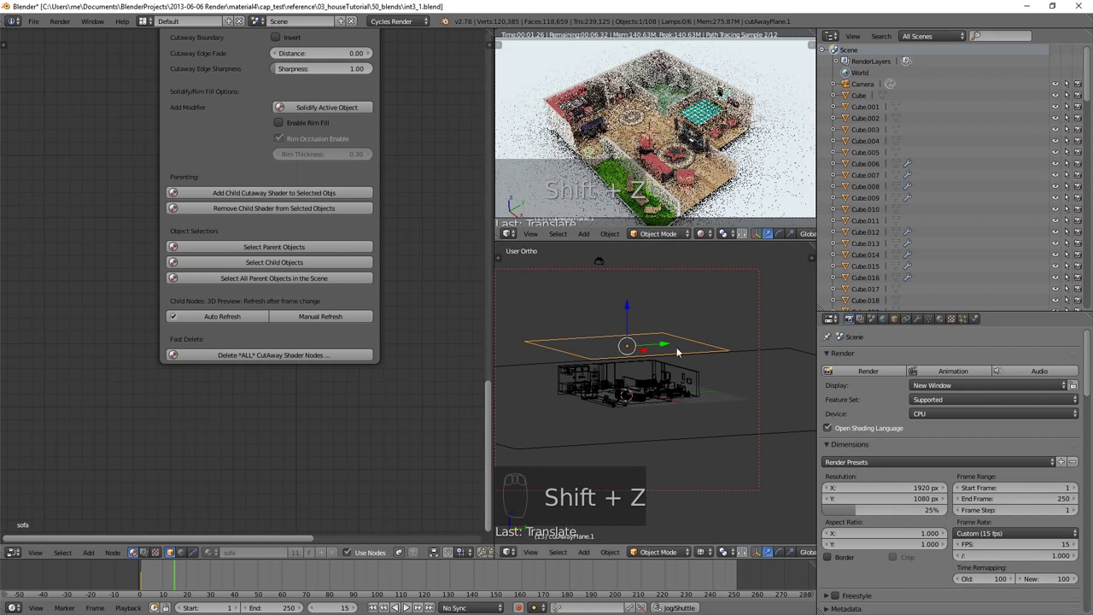
Step: Grab the new cutaway plane cutAwayPlane.3 for kayu.001's cutaway shader
{"action": "key", "text": "g"}
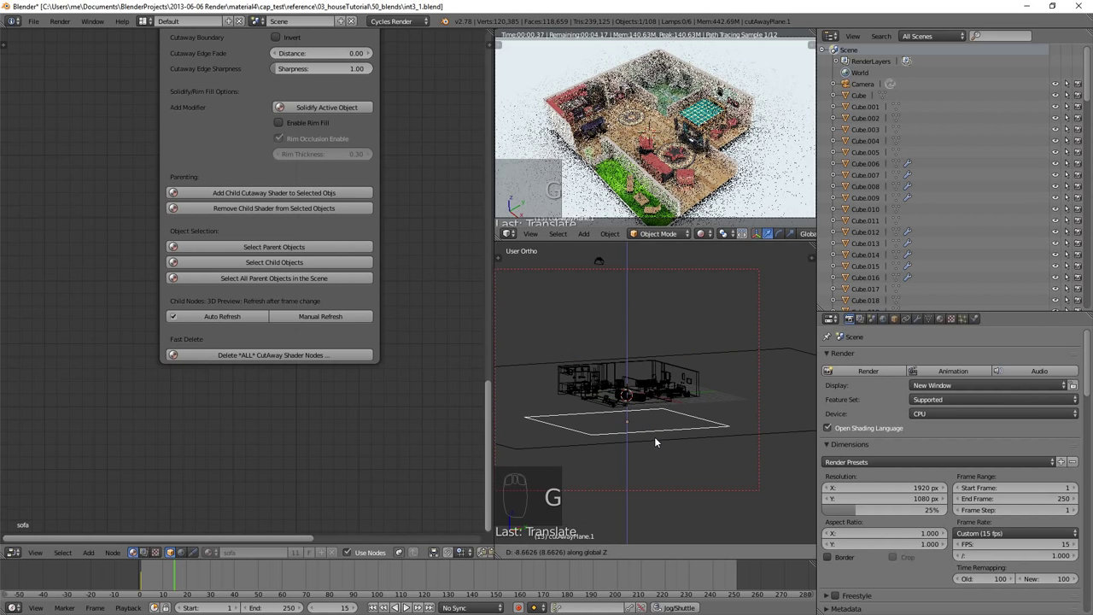
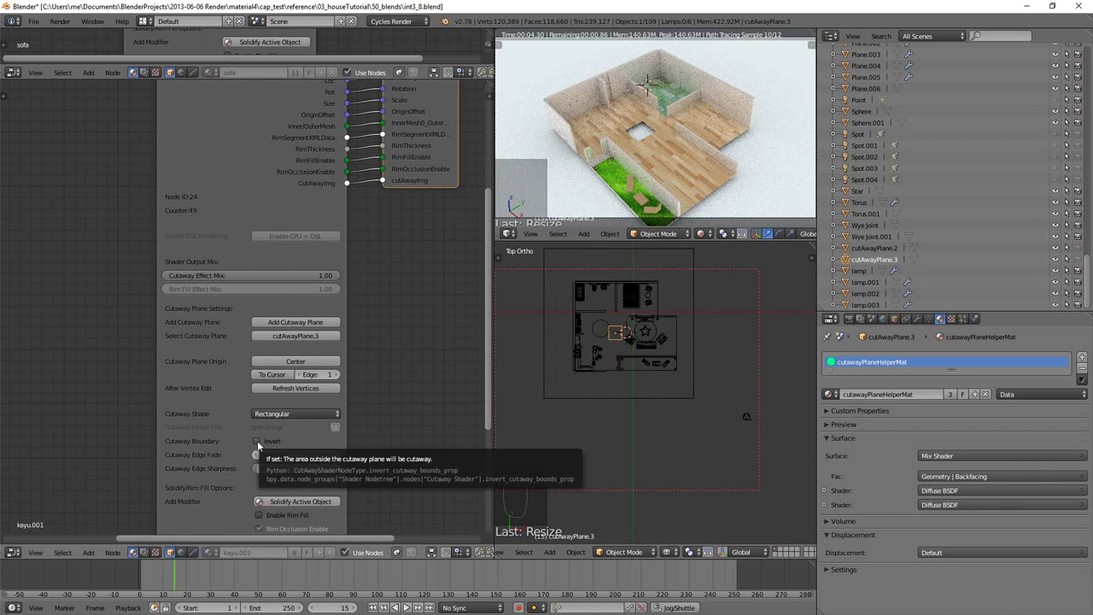
Step: Enable Invert on the Cutaway Boundary, then move and scale the cutaway plane
{"action": "left_click_drag", "start_coordinate": [259, 442], "coordinate": [619, 358]}
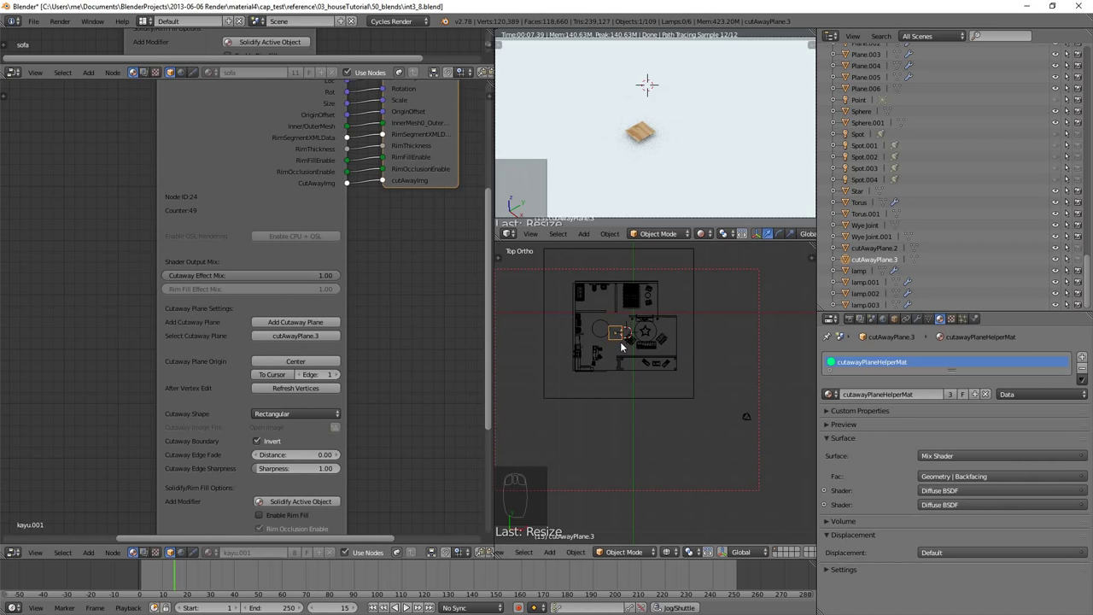
{"action": "key", "text": "g"}
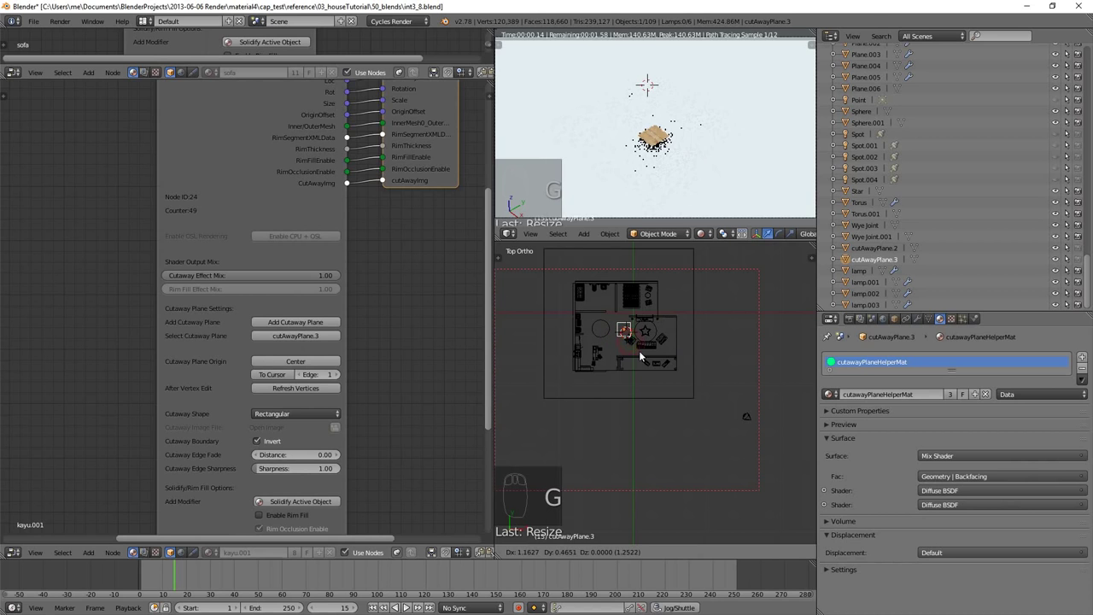
{"action": "key", "text": "s"}
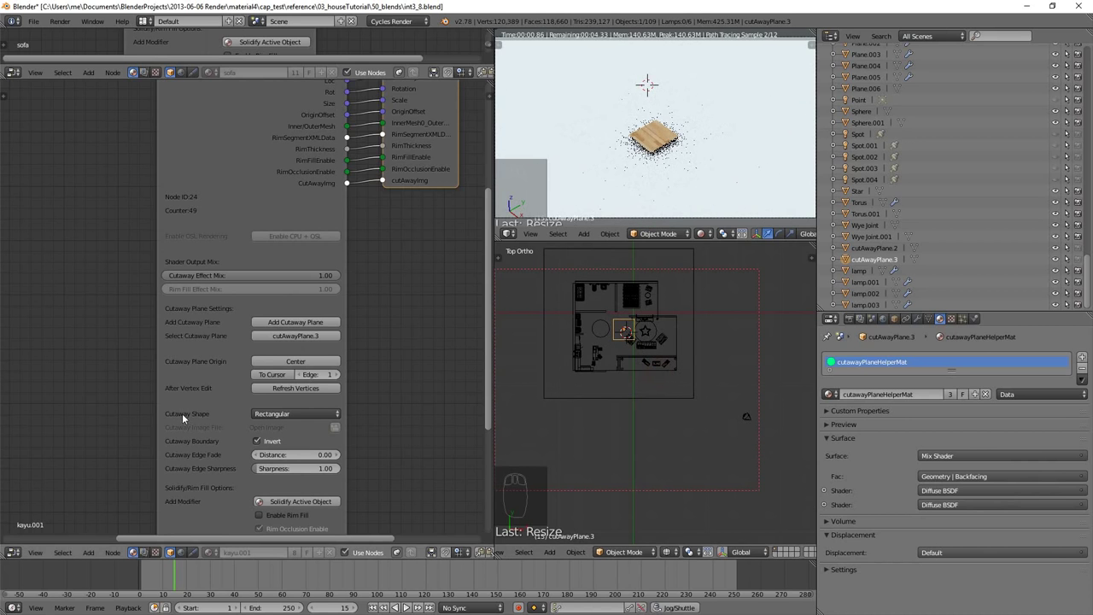
Step: Switch the Cutaway Shape from Rectangular to Circular and inspect it from the top view
{"action": "left_click_drag", "start_coordinate": [284, 413], "coordinate": [573, 370]}
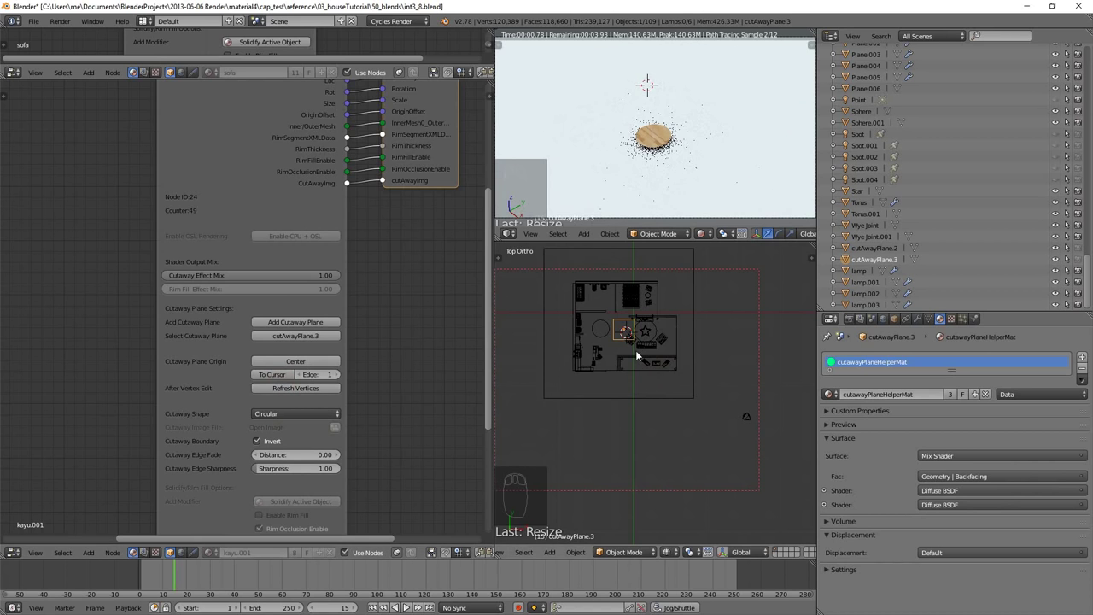
{"action": "left_click_drag", "start_coordinate": [646, 368], "coordinate": [633, 456]}
{"action": "scroll", "scroll_direction": "up", "scroll_amount": 3}
{"action": "key", "text": "KP_7"}
{"action": "middle_click", "coordinate": [617, 362]}
{"action": "scroll", "scroll_direction": "down", "scroll_amount": 3}
{"action": "middle_click", "coordinate": [609, 371]}
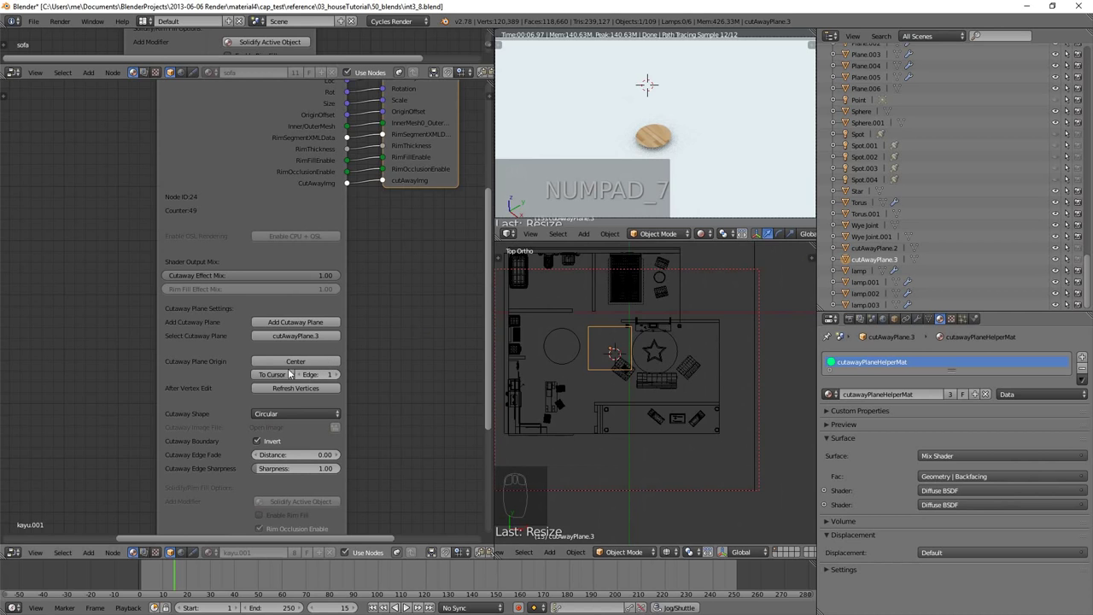
Step: Scale the circular cutaway plane to fit the kayu.001 object
{"action": "scroll", "scroll_direction": "down", "scroll_amount": 3}
{"action": "left_click_drag", "start_coordinate": [638, 378], "coordinate": [654, 359]}
{"action": "key", "text": "s"}
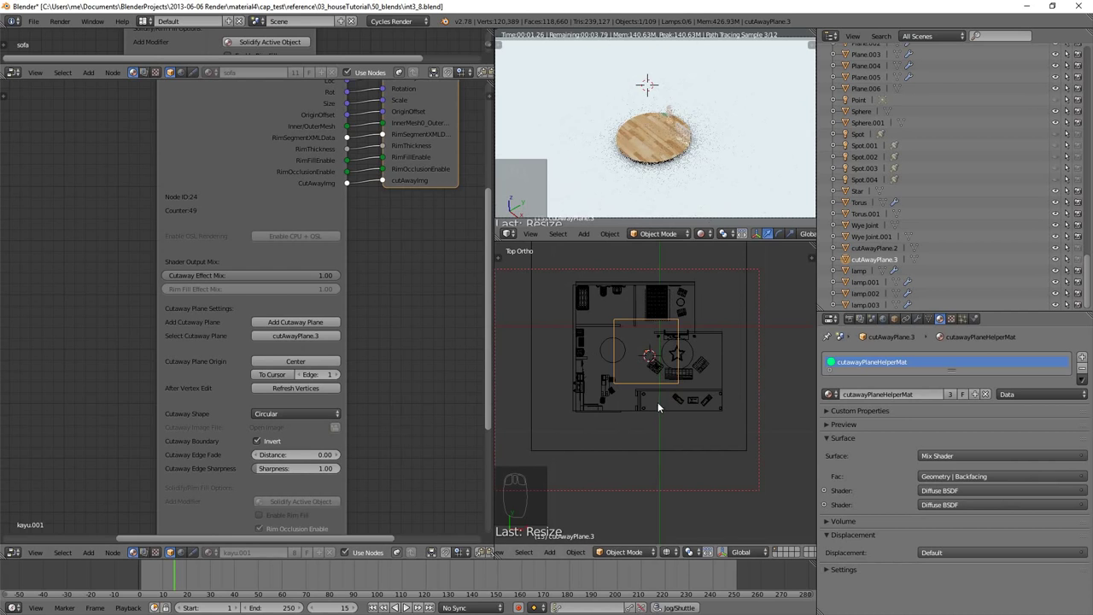
{"action": "key", "text": "s"}
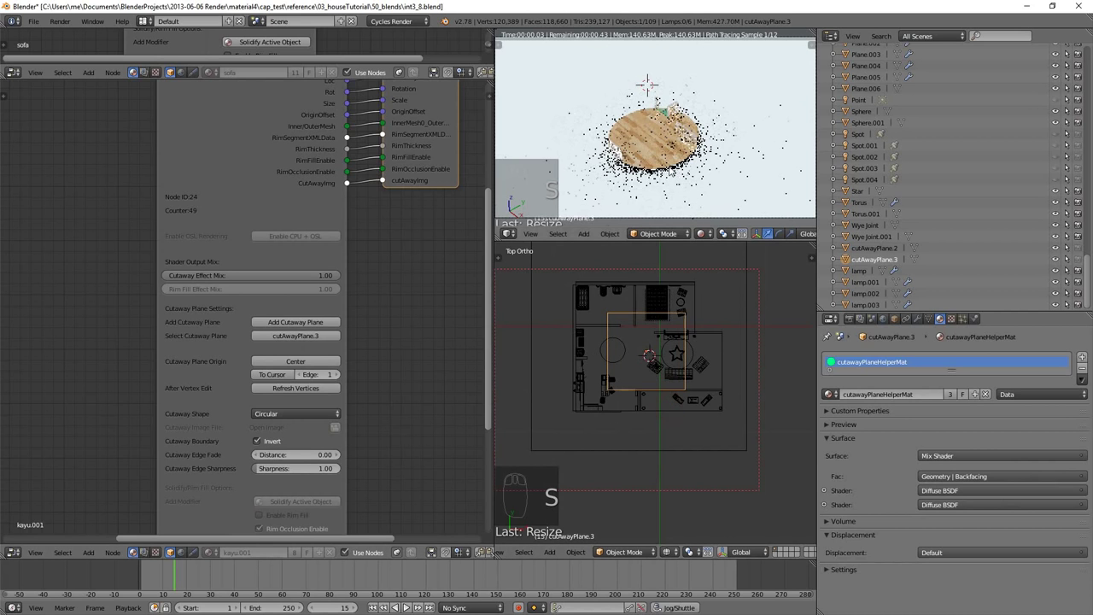
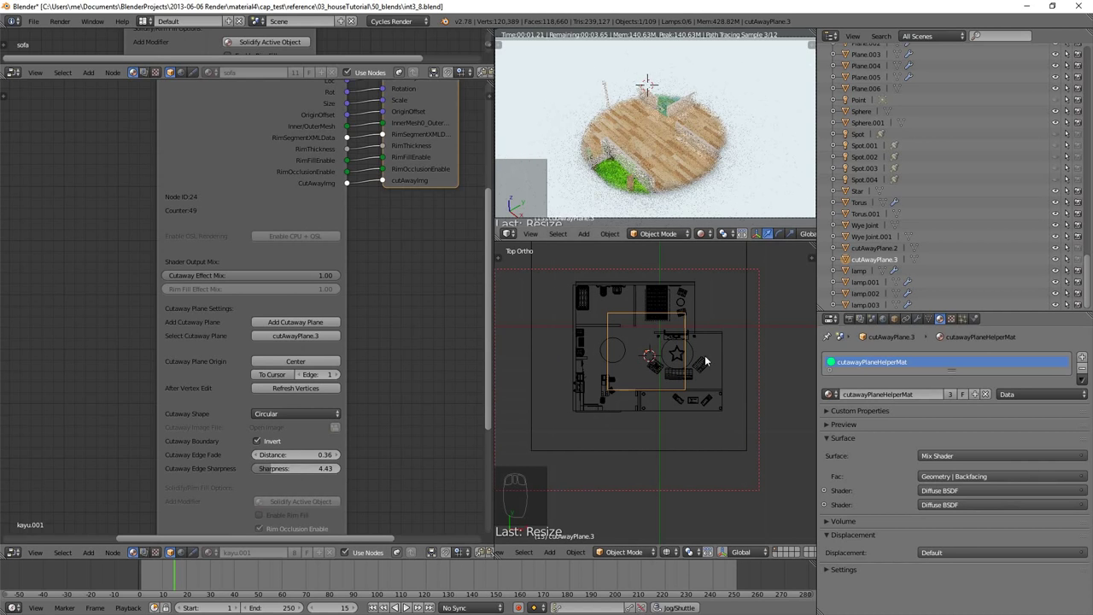
Step: Scale the cutaway edge to fade distance 0.36, sharpness 4.43 and insert a keyframe at 15 fps
{"action": "key", "text": "s"}
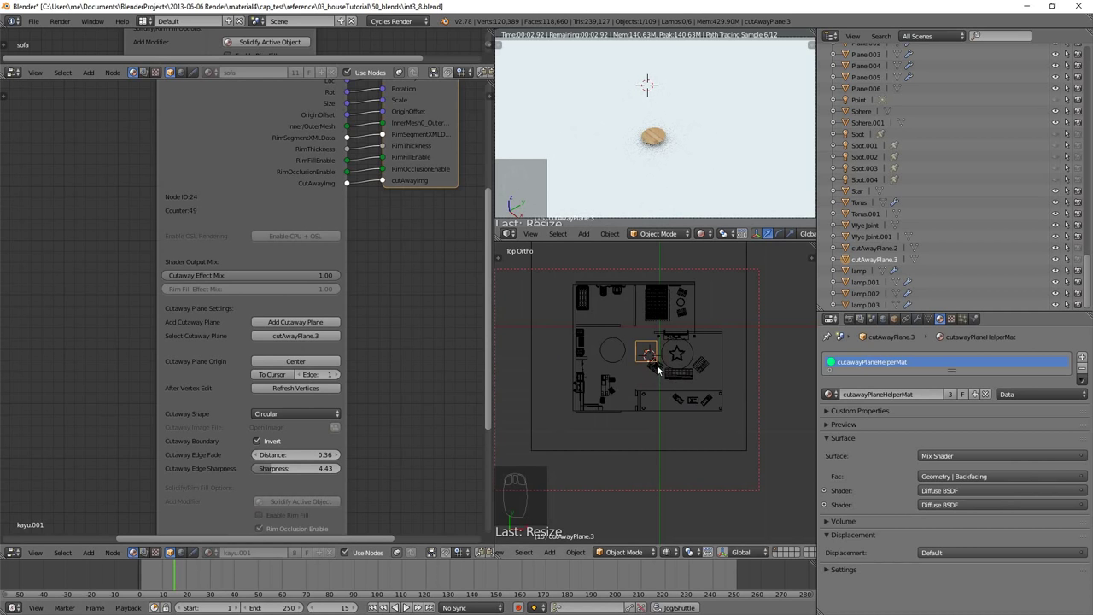
{"action": "key", "text": "s"}
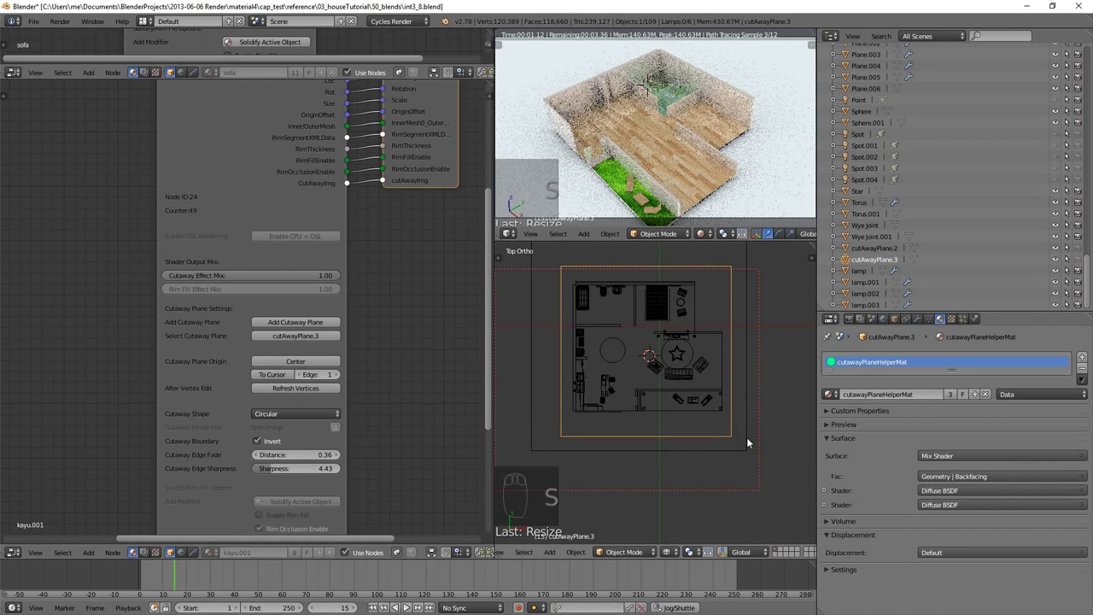
{"action": "key", "text": "i"}
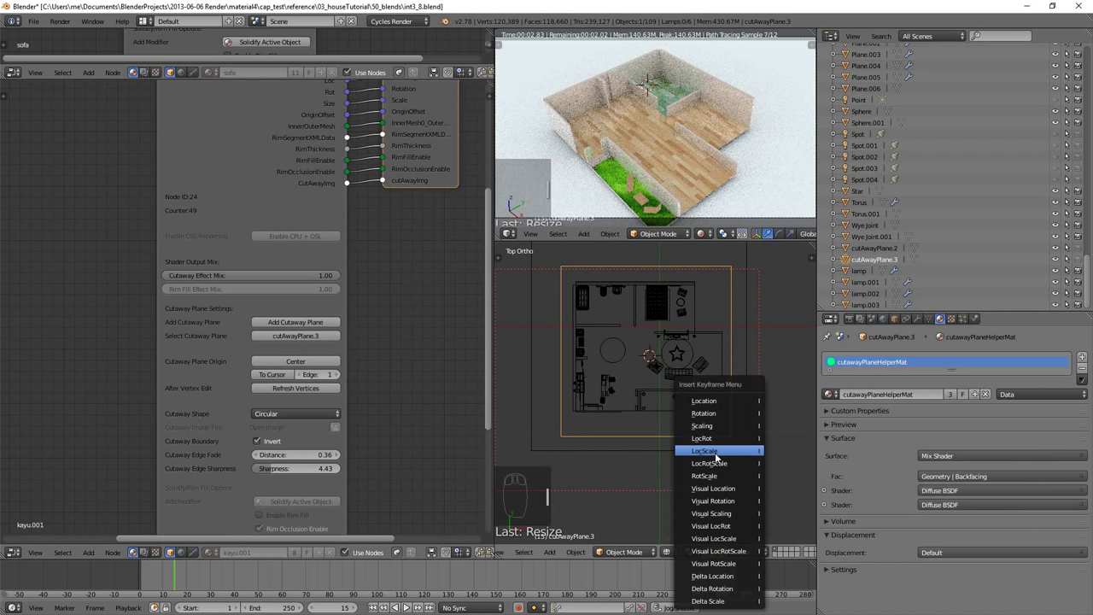